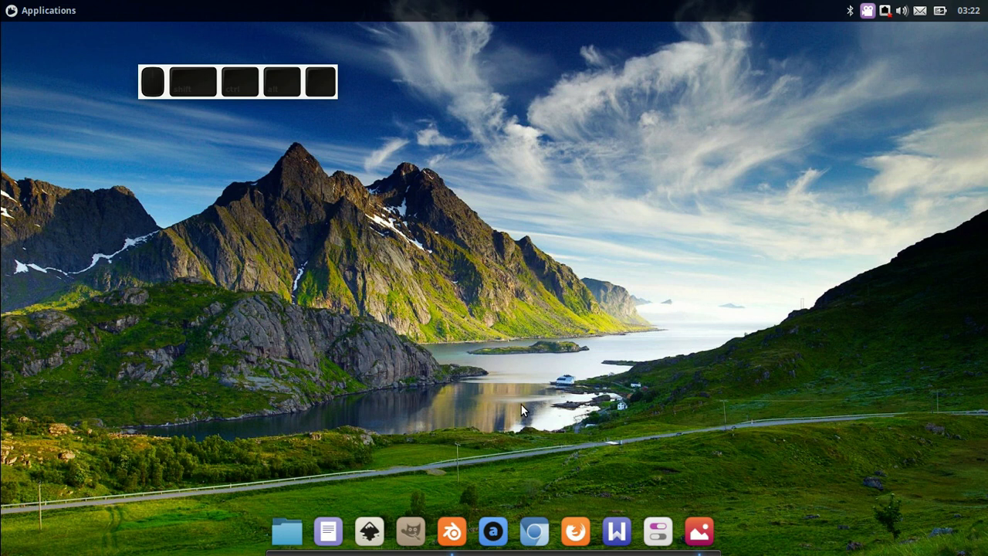
# Step: Launch Blender from the dock and dismiss the splash screen
pyautogui.click(698, 533)
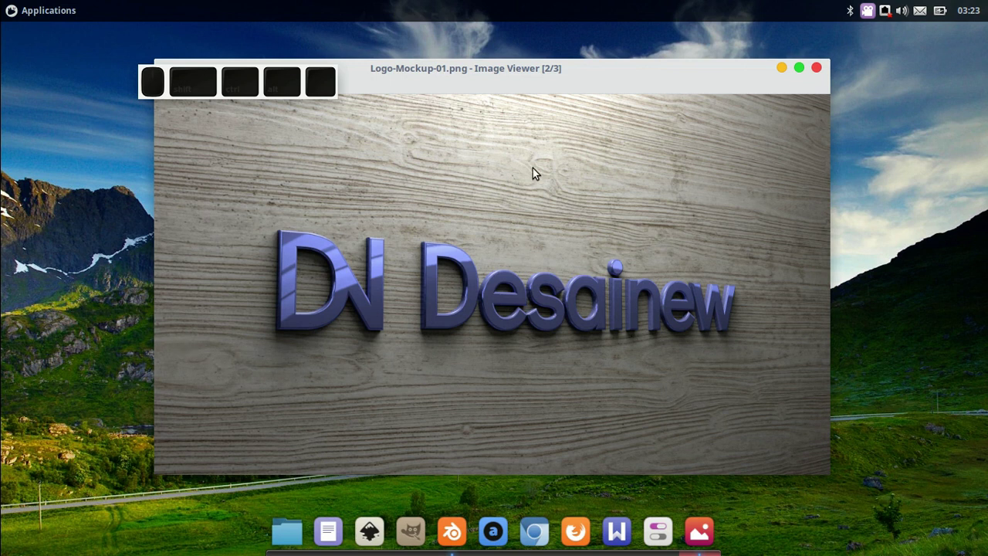
pyautogui.click(790, 70)
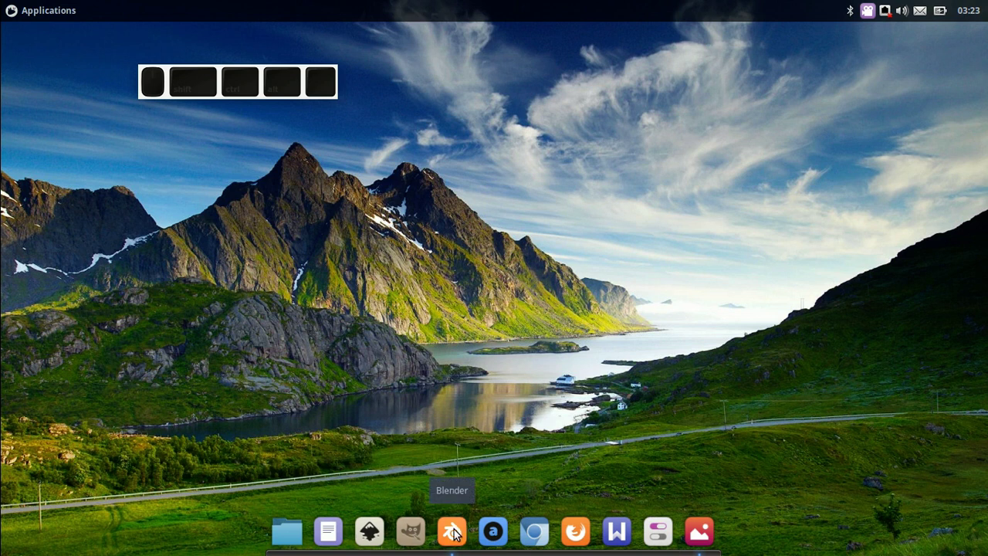
pyautogui.click(456, 529)
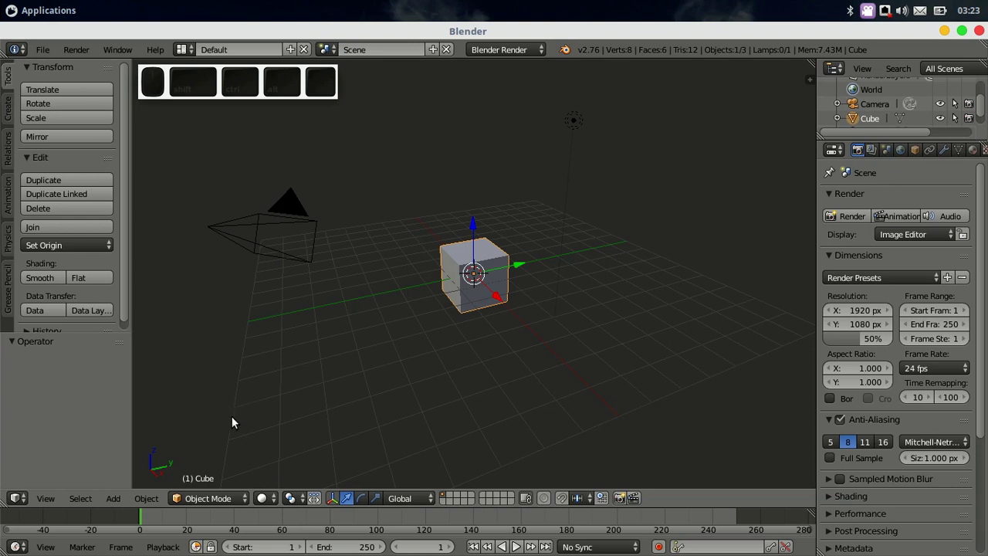
# Step: Browse to the Logo-Mockup folder and choose Logo-Mockup.blend in the open-file browser
pyautogui.click(54, 58)
pyautogui.click(72, 89)
pyautogui.click(59, 211)
pyautogui.click(219, 194)
pyautogui.click(229, 186)
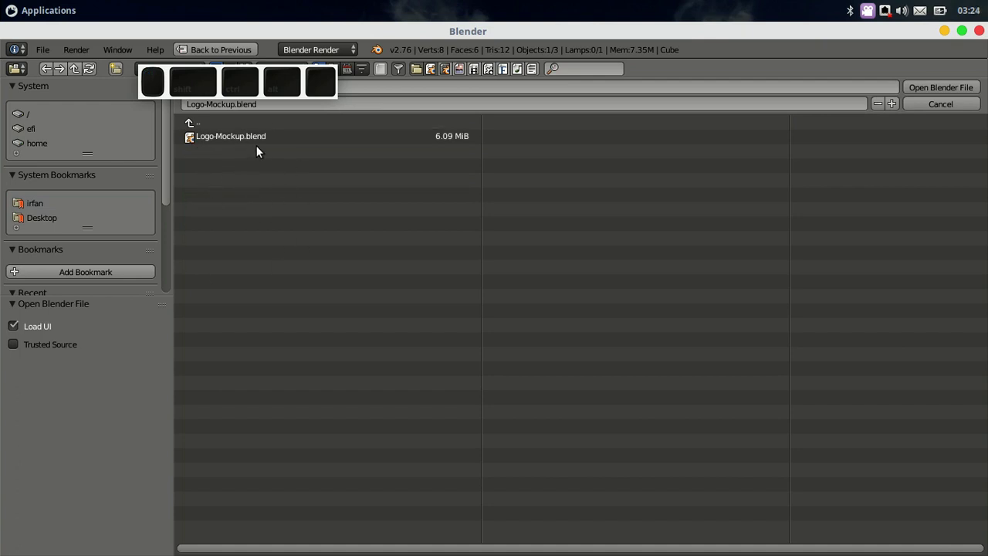
pyautogui.click(234, 138)
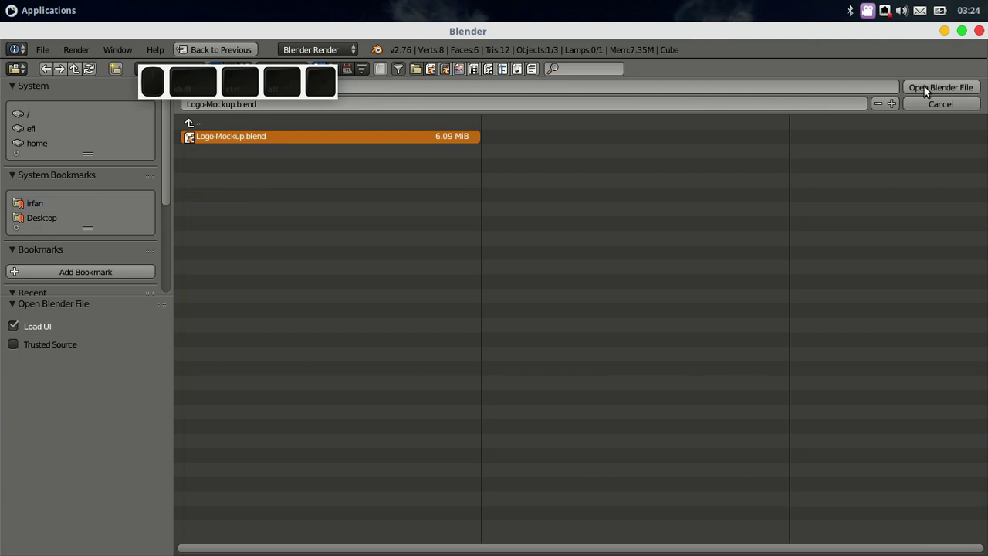
# Step: Delete the Desainew logo object so the wooden wall is empty
pyautogui.click(939, 93)
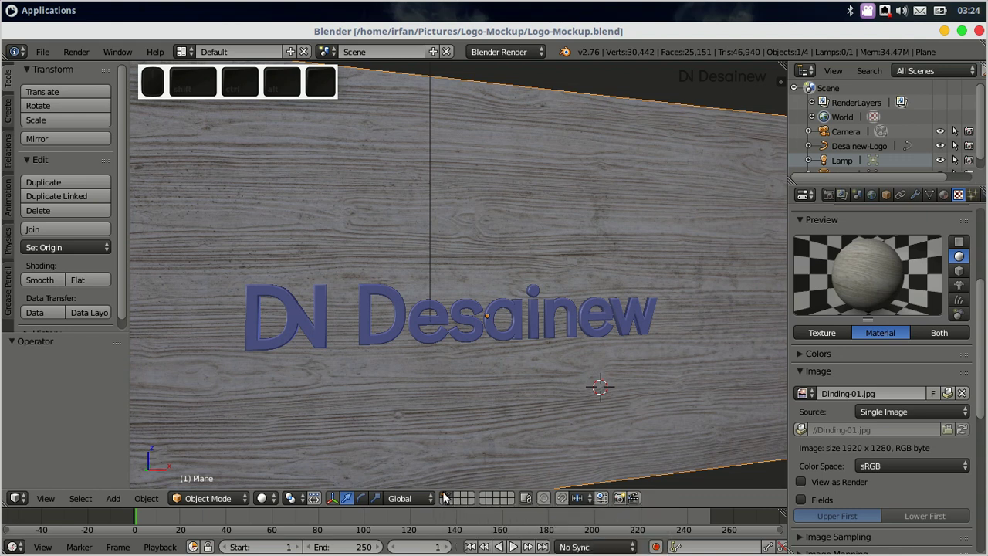
pyautogui.click(445, 497)
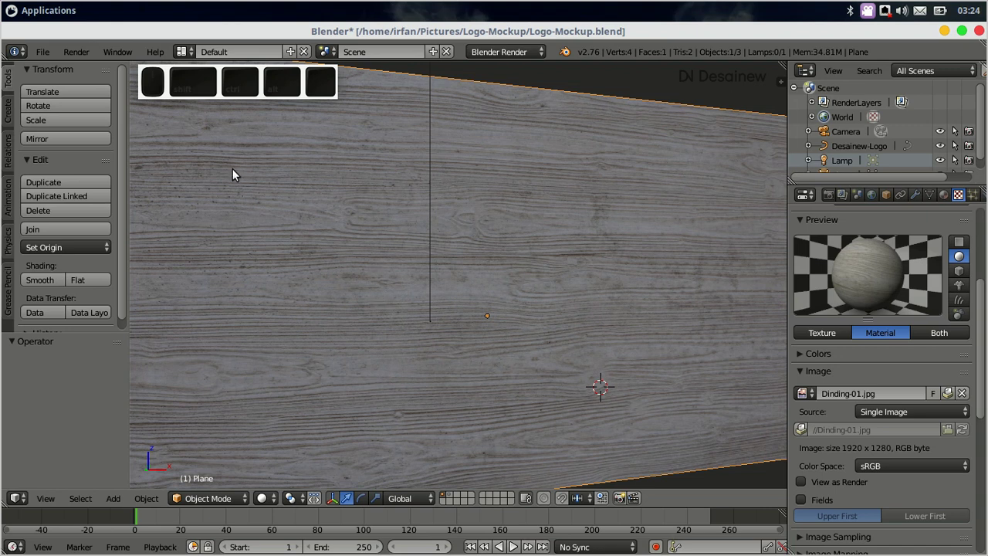
# Step: Cancel the reopened file browser and bring up the File > Import format list
pyautogui.click(46, 58)
pyautogui.click(70, 87)
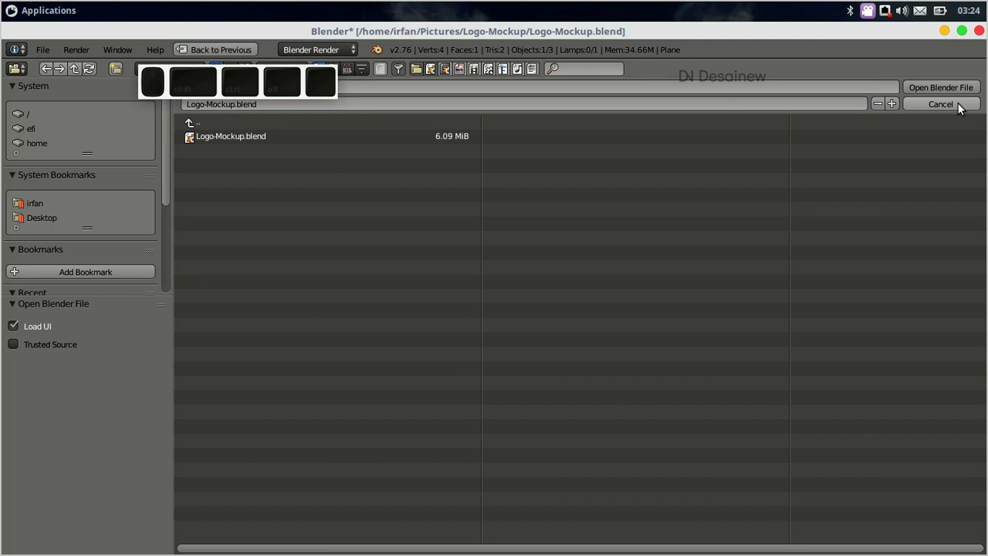
pyautogui.click(957, 106)
pyautogui.click(48, 52)
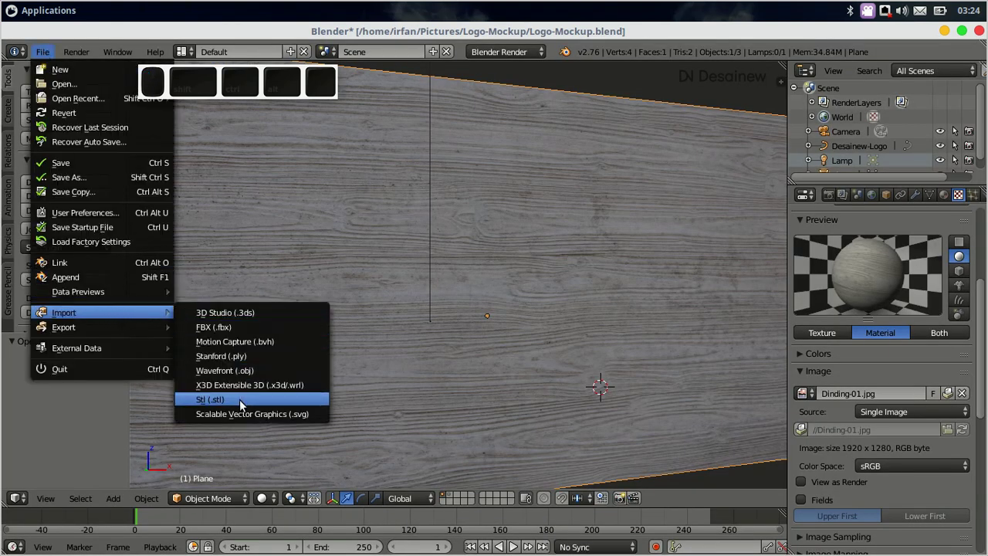
# Step: Import Blender-Logo.svg as Scalable Vector Graphics curves into the scene
pyautogui.click(287, 420)
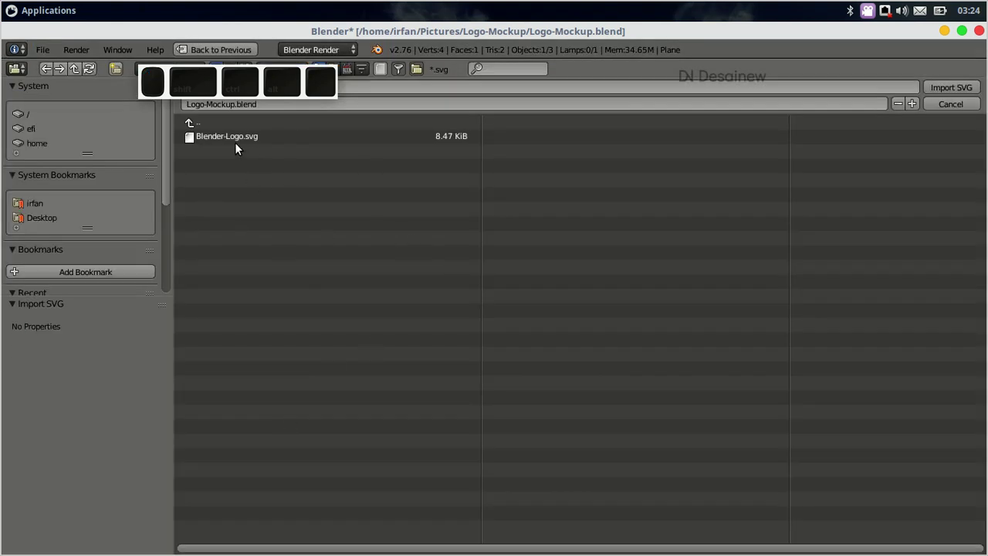
pyautogui.click(231, 139)
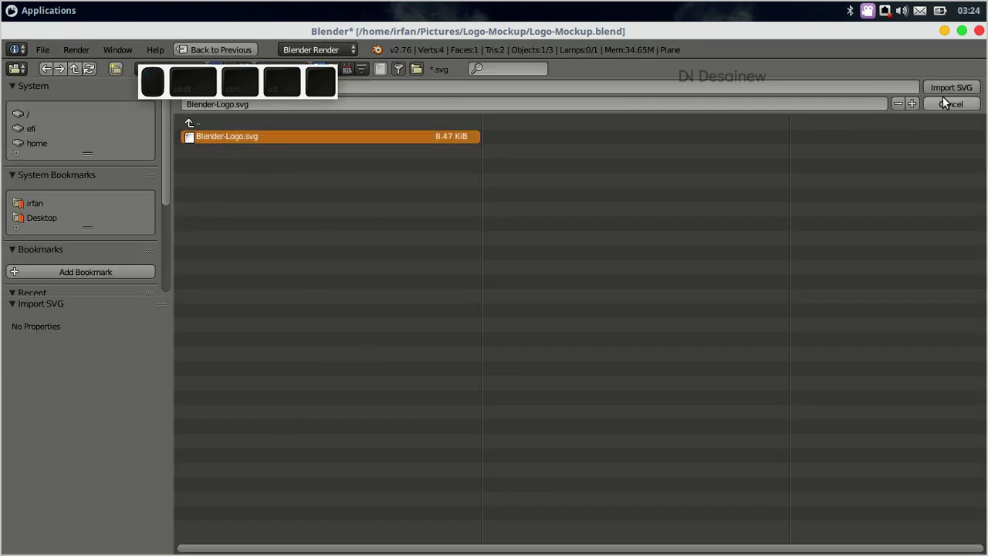
pyautogui.click(945, 100)
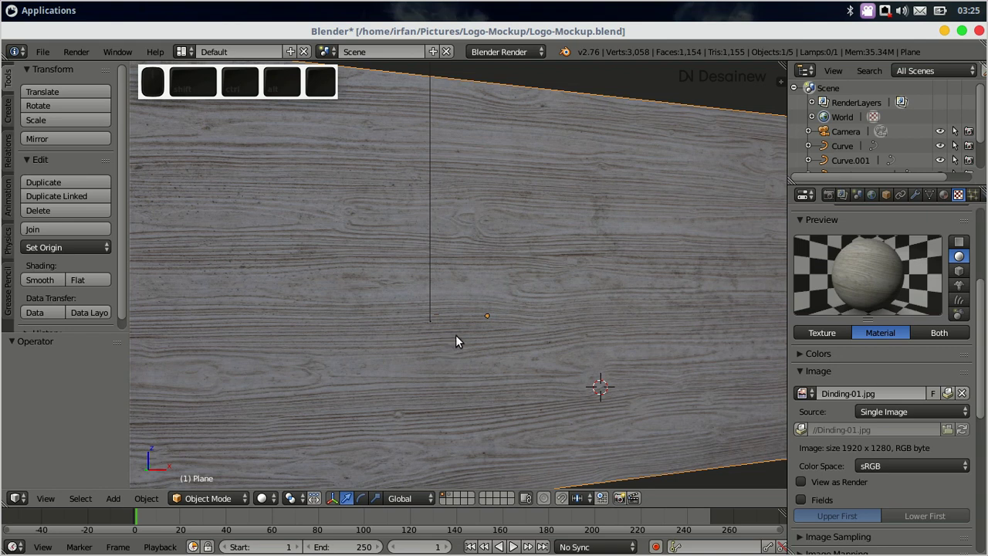
# Step: Orbit and zoom the viewport to locate the imported Blender logo outline
pyautogui.press('z')
pyautogui.middleClick(465, 312)
pyautogui.middleClick(410, 402)
pyautogui.moveTo(423, 387); pyautogui.dragTo(438, 360)
pyautogui.moveTo(444, 360); pyautogui.dragTo(451, 383)
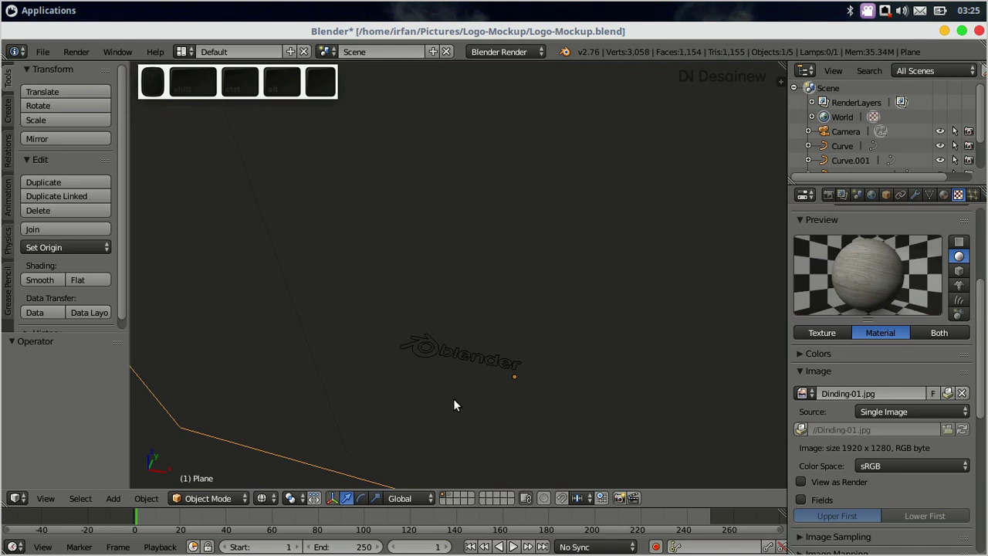
pyautogui.moveTo(459, 406); pyautogui.dragTo(480, 383)
pyautogui.moveTo(481, 381); pyautogui.dragTo(515, 341)
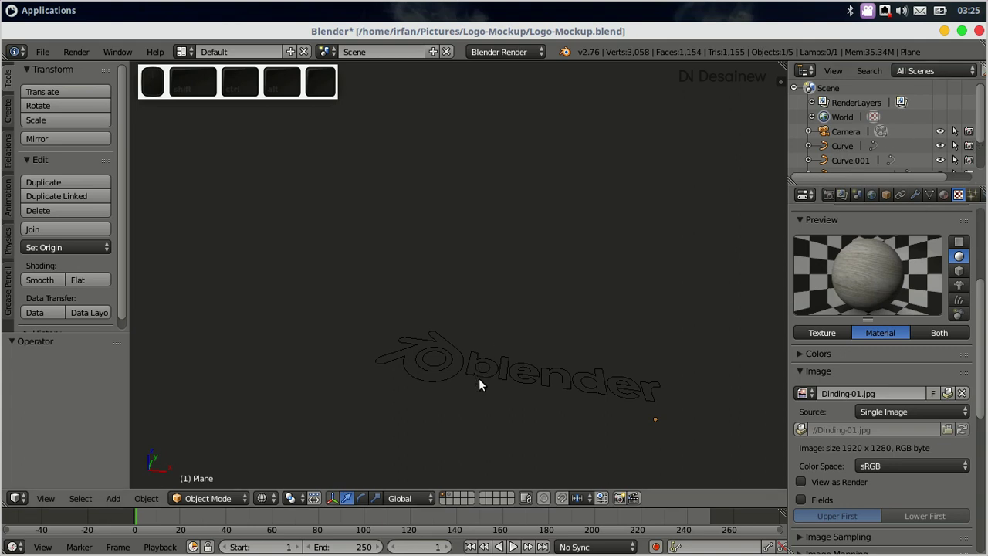
# Step: Select both logo curves, Curve and Curve.001, together
pyautogui.rightClick(516, 373)
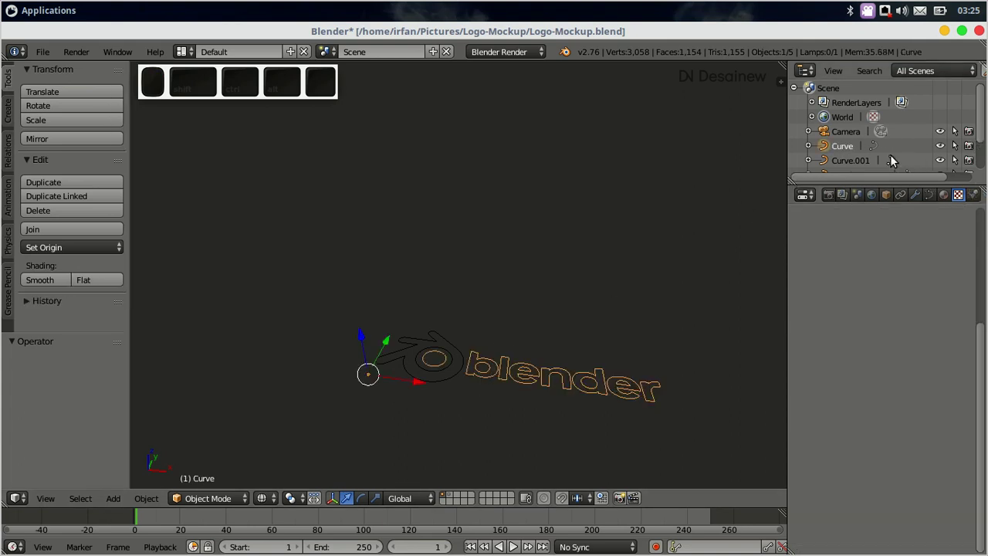
pyautogui.rightClick(450, 348)
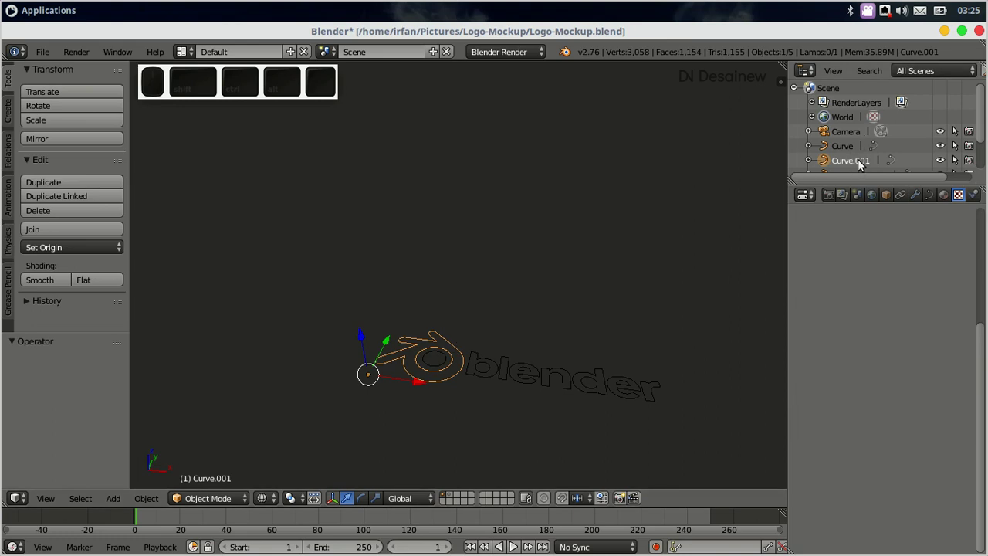
pyautogui.rightClick(509, 374)
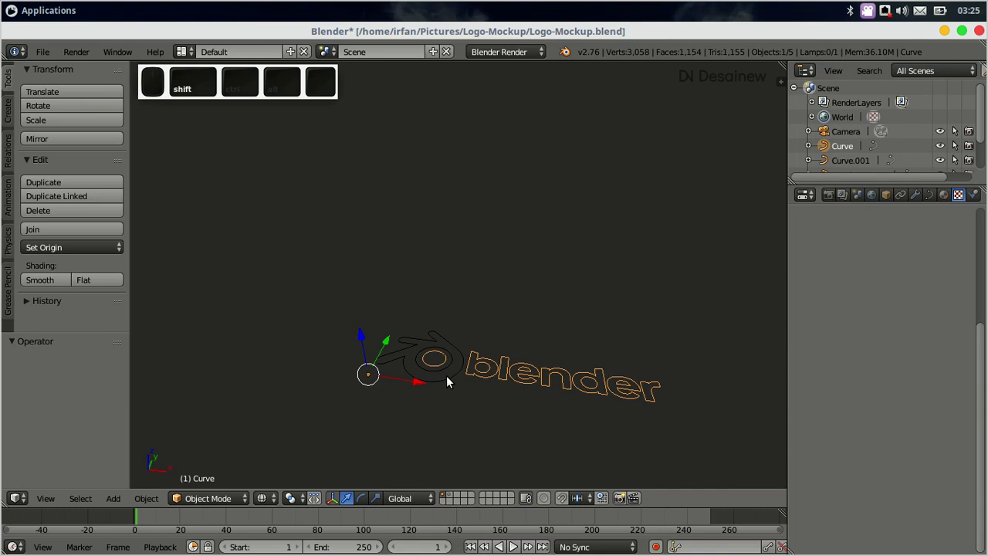
pyautogui.rightClick(453, 379)
pyautogui.scroll(-3)
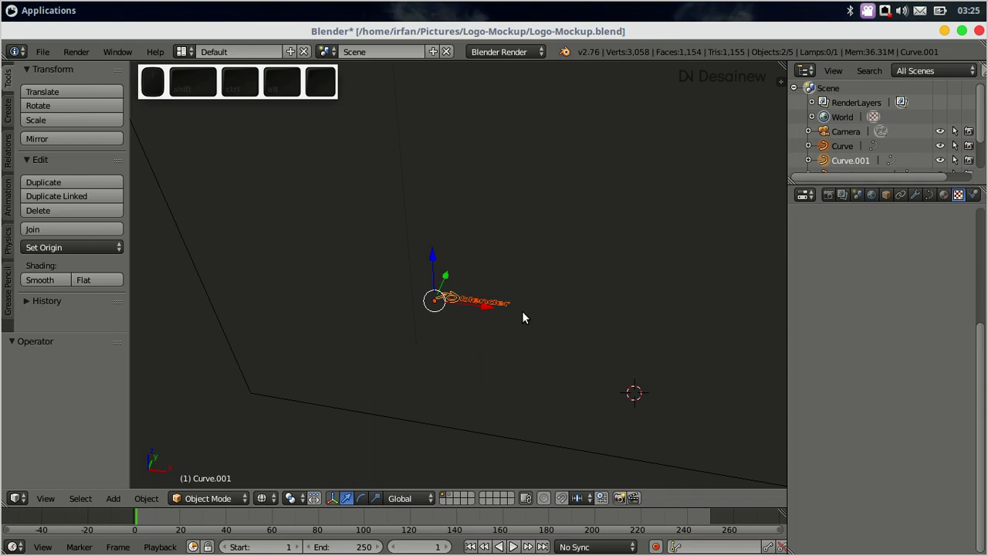
# Step: Scale the selected logo curves to a suitable size for the wall
pyautogui.press('s')
pyautogui.click(766, 286)
pyautogui.scroll(-3)
pyautogui.press('s')
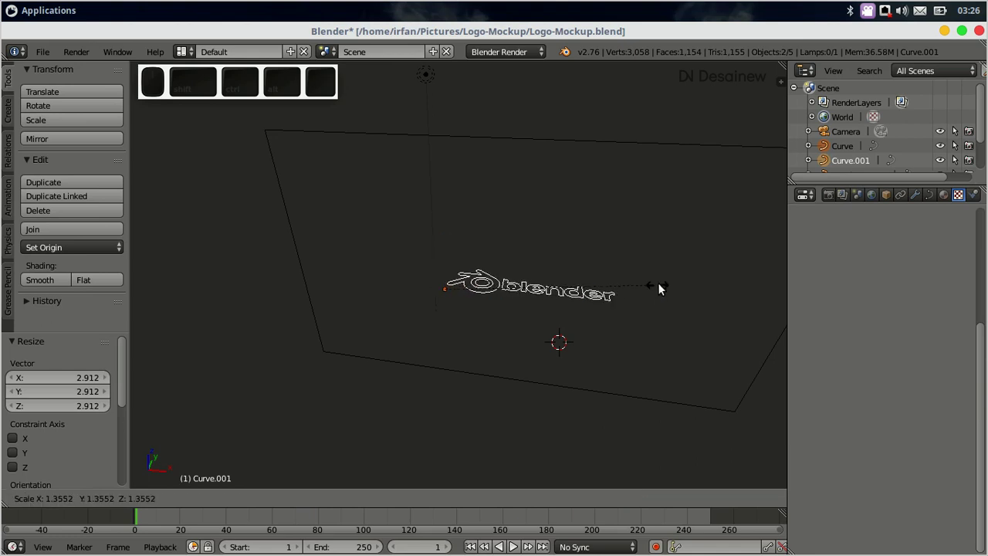
pyautogui.click(669, 286)
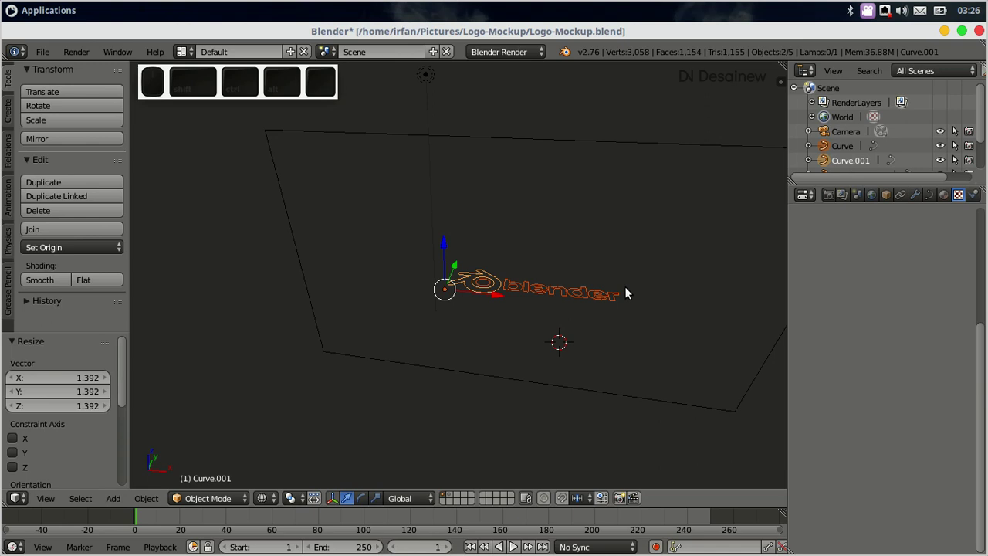
# Step: Rotate the logo 90° around the X axis so it stands upright against the wall
pyautogui.press('r')
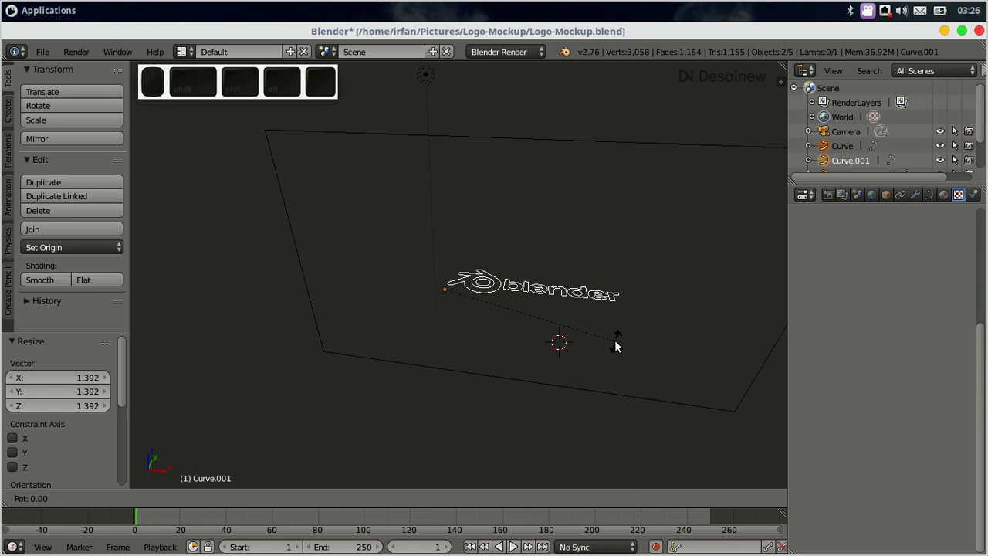
pyautogui.press('x')
pyautogui.press('9')
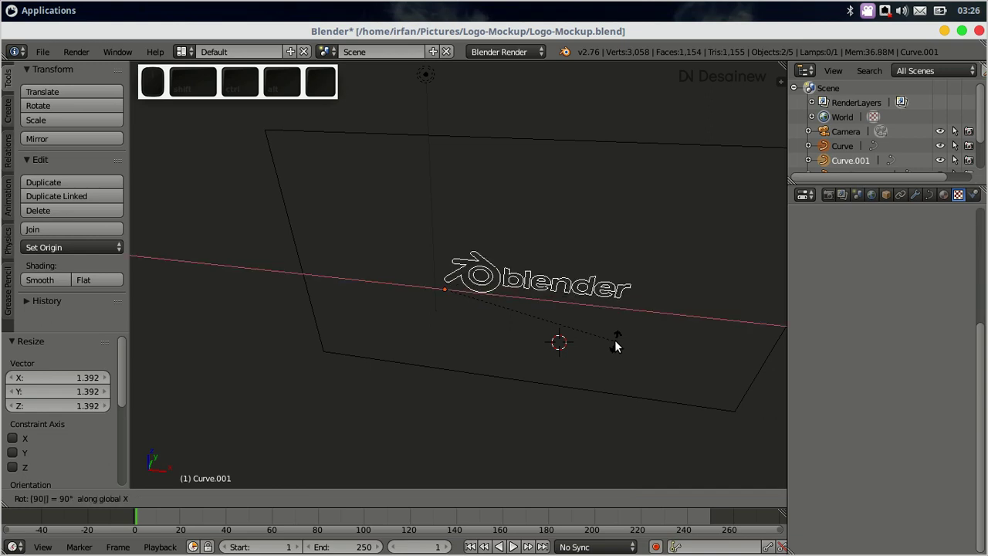
pyautogui.press('Return')
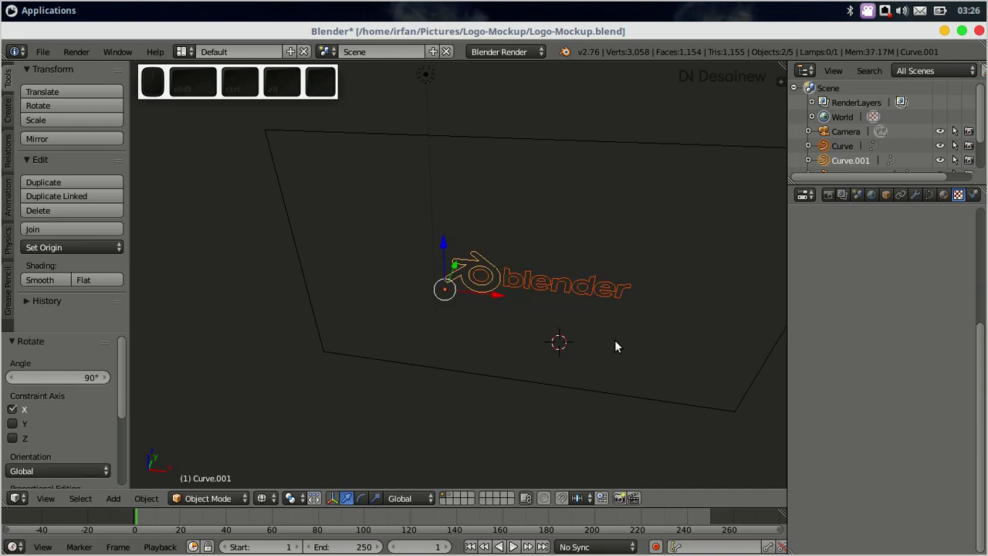
# Step: Switch to textured shading and view the whole wall from the camera
pyautogui.press('z')
pyautogui.middleClick(523, 326)
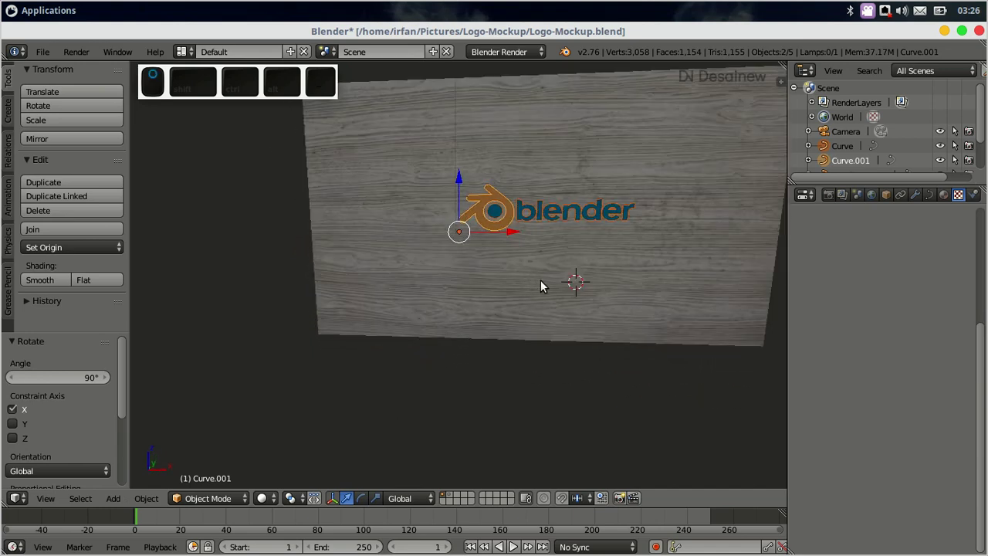
pyautogui.moveTo(542, 243); pyautogui.dragTo(506, 303)
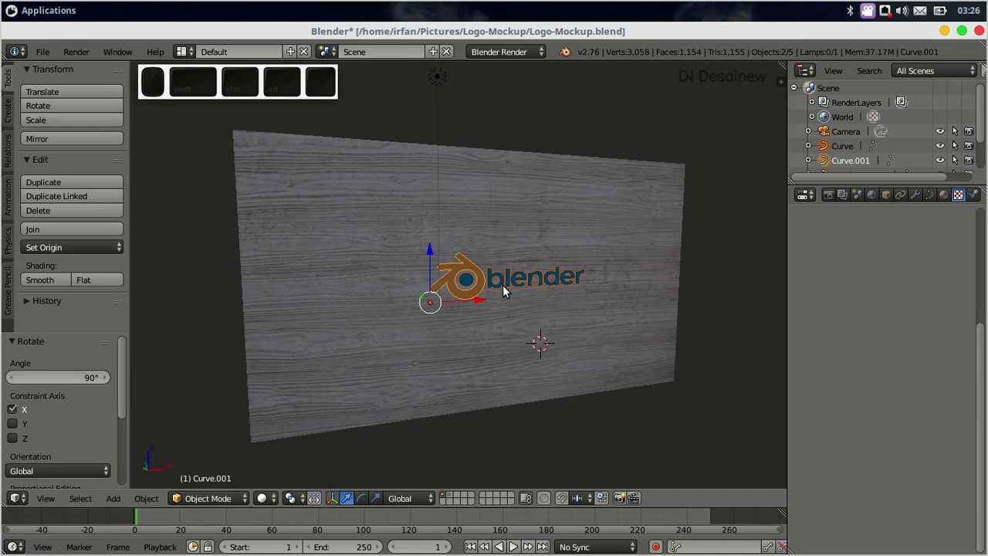
pyautogui.press('0')
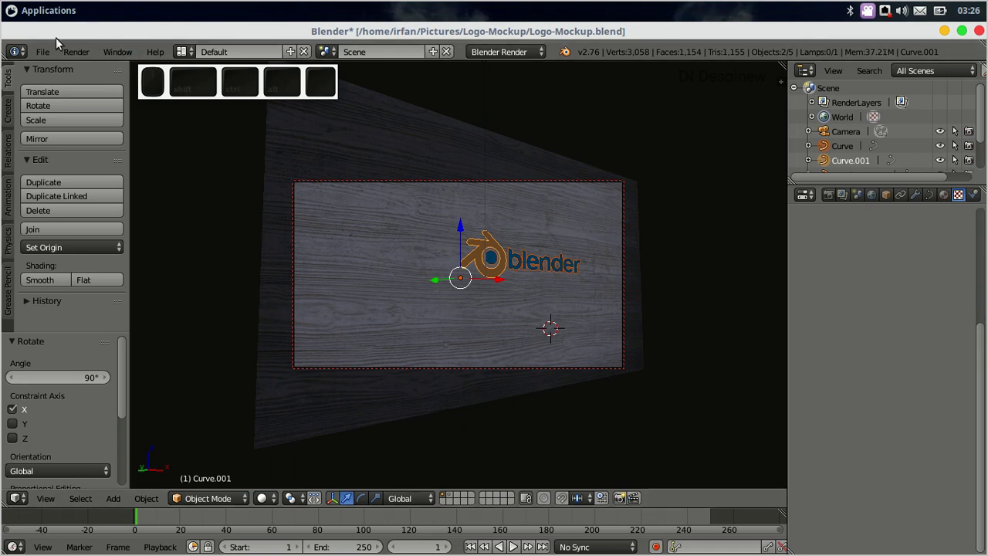
pyautogui.click(52, 51)
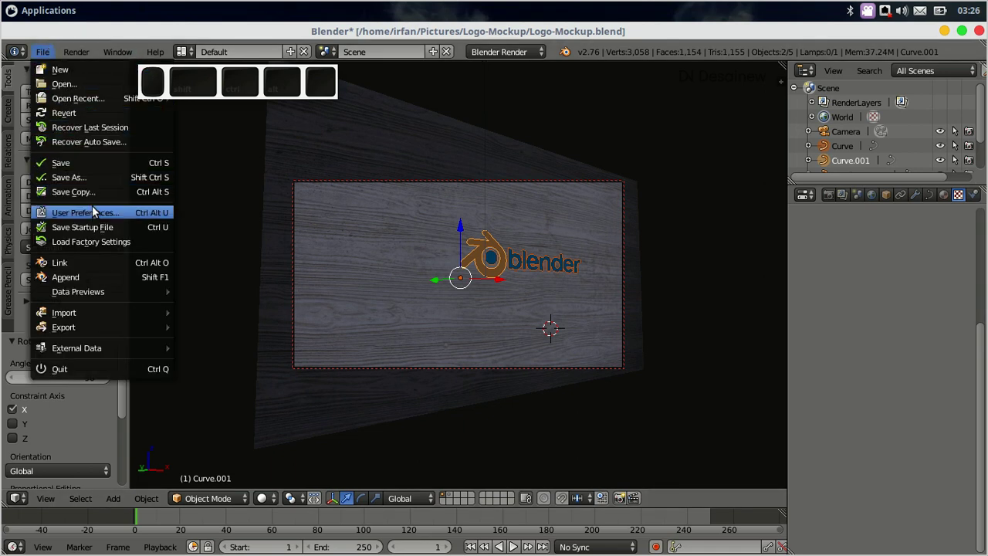
pyautogui.click(98, 215)
pyautogui.middleClick(97, 219)
pyautogui.moveTo(447, 51); pyautogui.dragTo(490, 134)
pyautogui.click(434, 148)
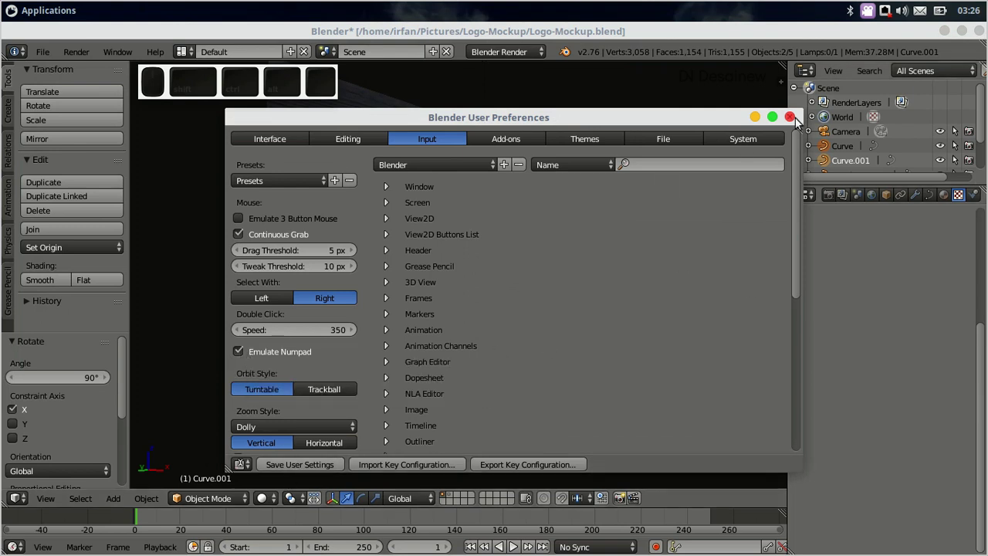
pyautogui.click(796, 121)
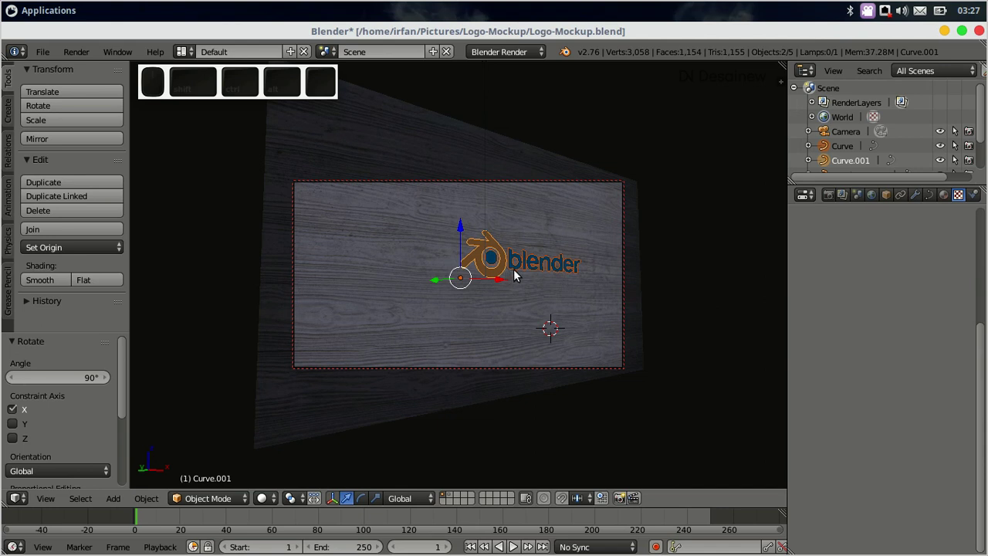
# Step: Move the logo lower on the wall, resize it and shift it sideways along X
pyautogui.moveTo(507, 287); pyautogui.dragTo(405, 228)
pyautogui.middleClick(395, 230)
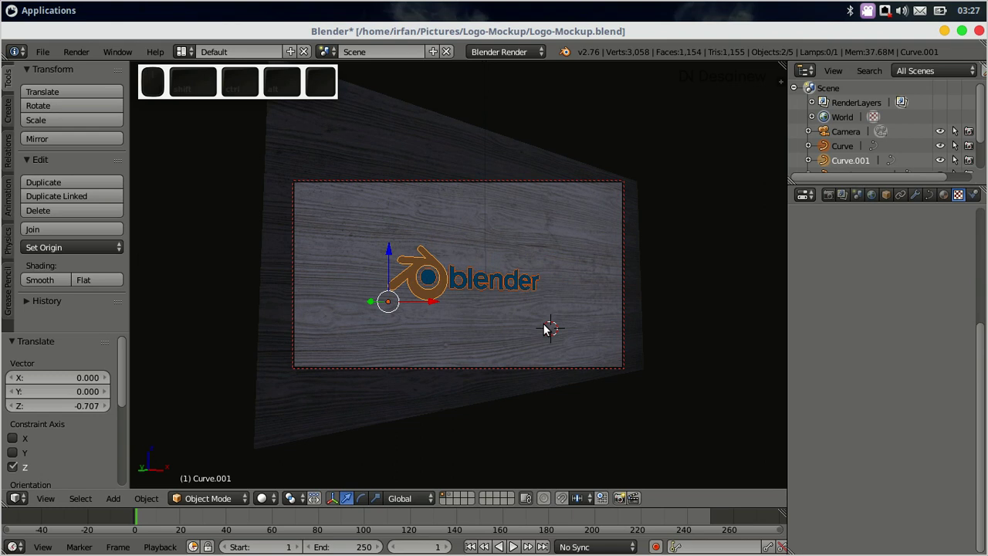
pyautogui.press('s')
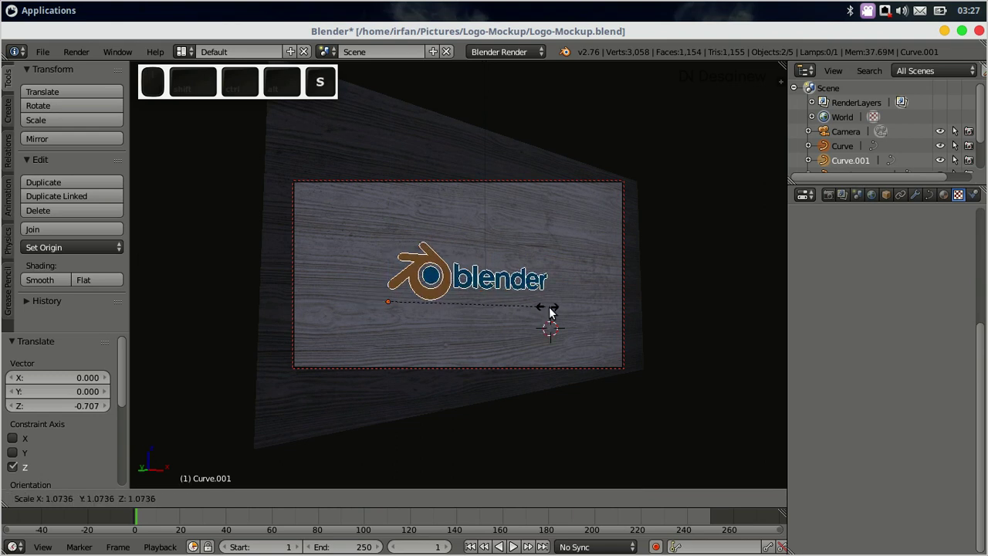
pyautogui.click(579, 313)
pyautogui.moveTo(437, 305); pyautogui.dragTo(413, 292)
pyautogui.click(366, 256)
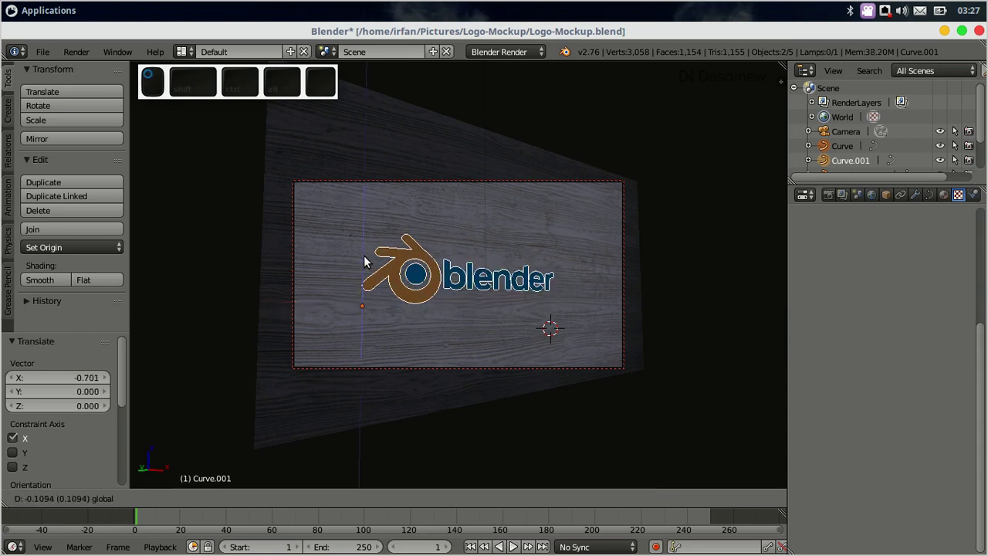
pyautogui.middleClick(372, 263)
pyautogui.middleClick(409, 309)
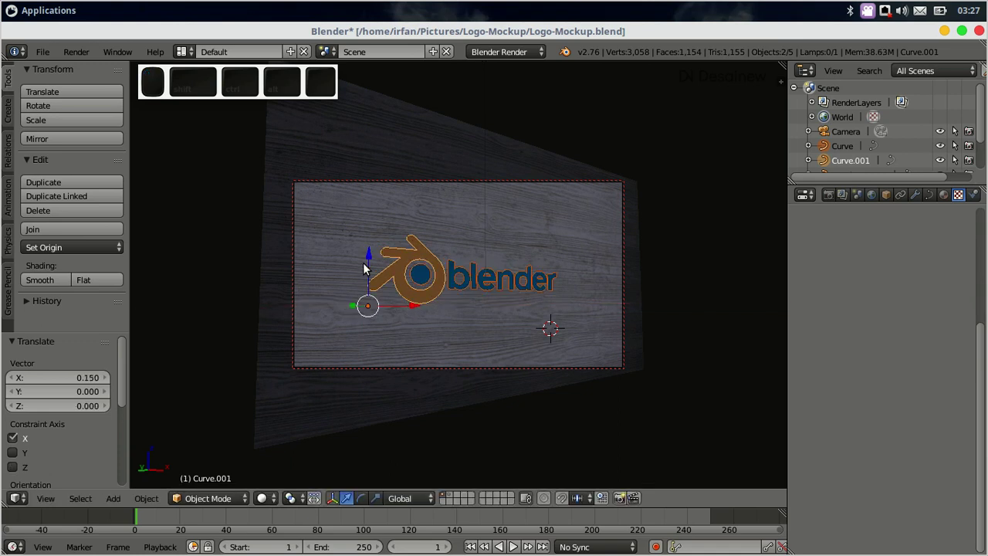
pyautogui.click(372, 266)
# Step: Fine-tune the logo position and shrink it slightly to scale 0.979
pyautogui.click(374, 251)
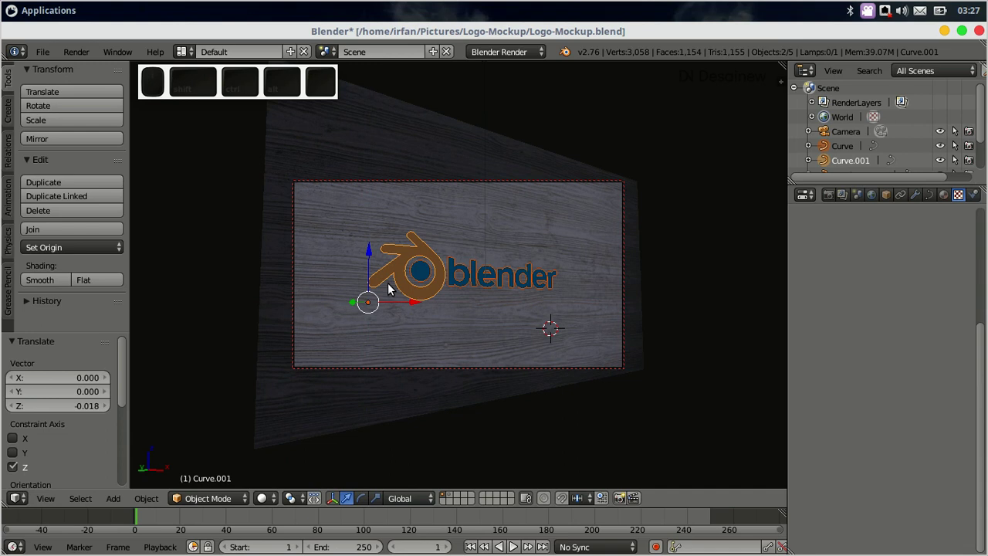
pyautogui.click(414, 308)
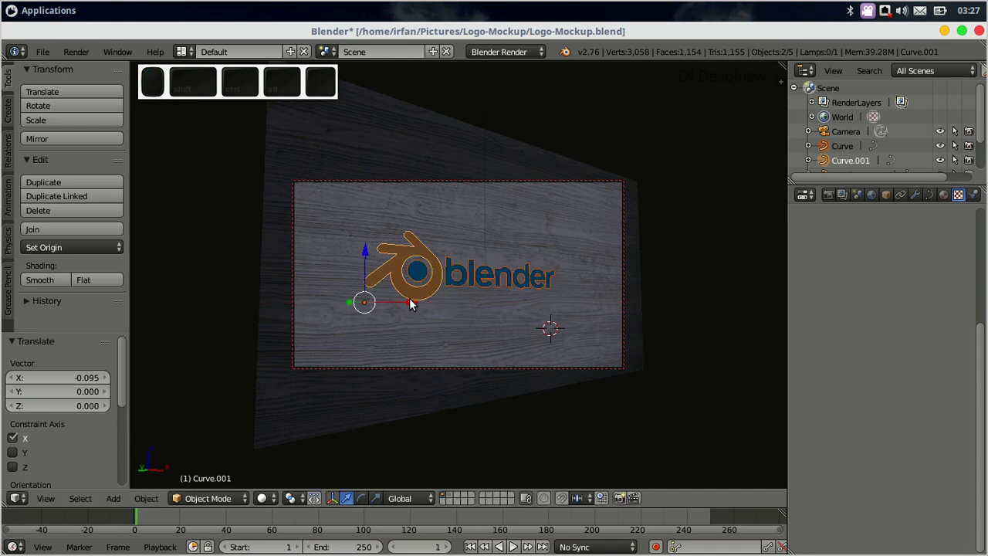
pyautogui.press('s')
pyautogui.click(578, 273)
pyautogui.click(373, 255)
pyautogui.moveTo(372, 260); pyautogui.dragTo(401, 297)
pyautogui.press('s')
pyautogui.click(563, 303)
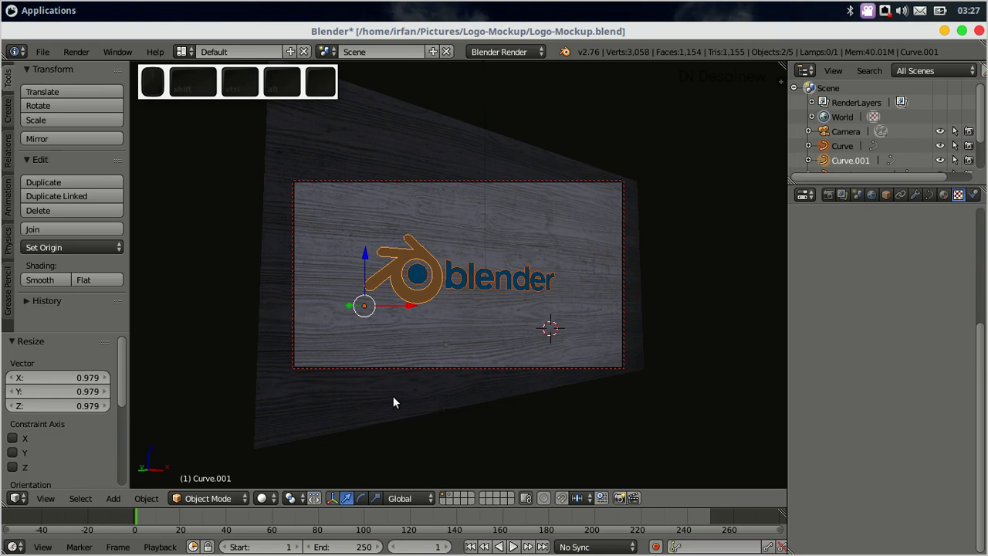
# Step: Leave camera view, select just the logo emblem and show its SVGMat.002 material settings
pyautogui.press('o')
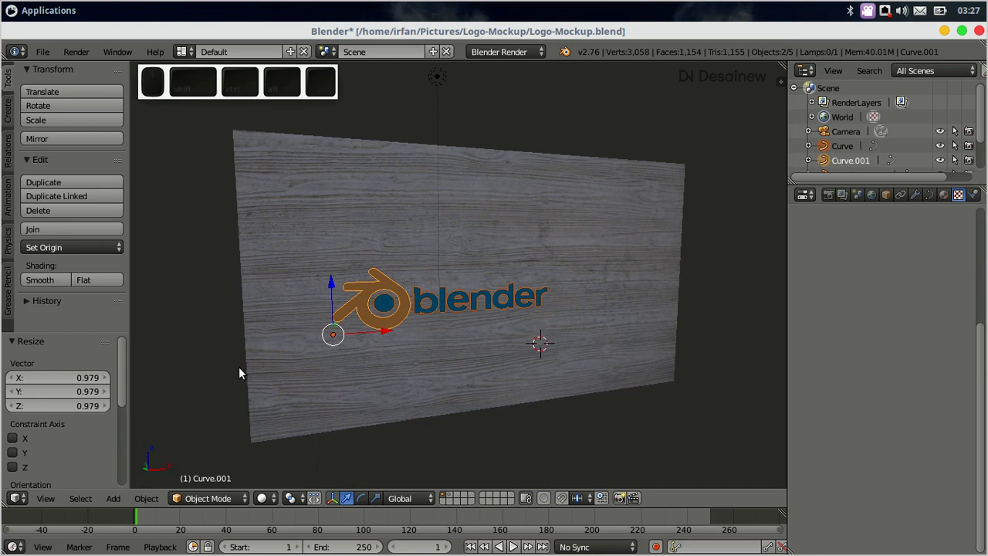
pyautogui.rightClick(382, 287)
pyautogui.rightClick(391, 286)
pyautogui.scroll(3)
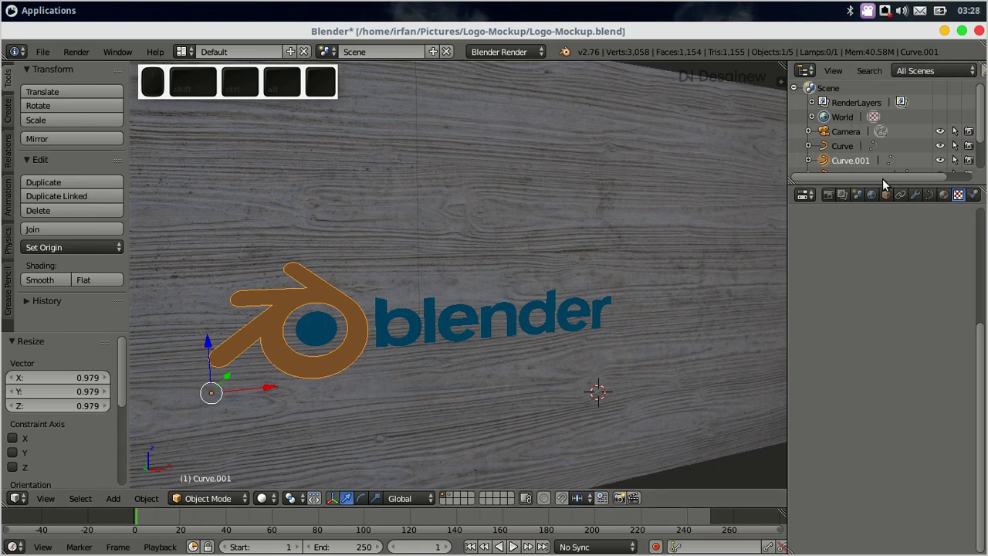
pyautogui.middleClick(949, 202)
# Step: In the symbol curve's Object Data settings set Extrude to 0.010
pyautogui.scroll(-3)
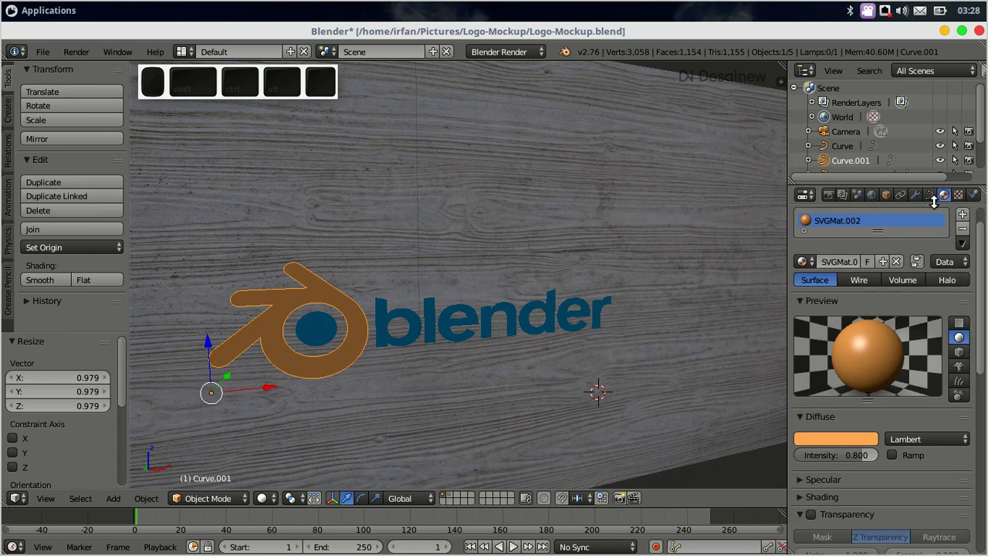
pyautogui.click(933, 197)
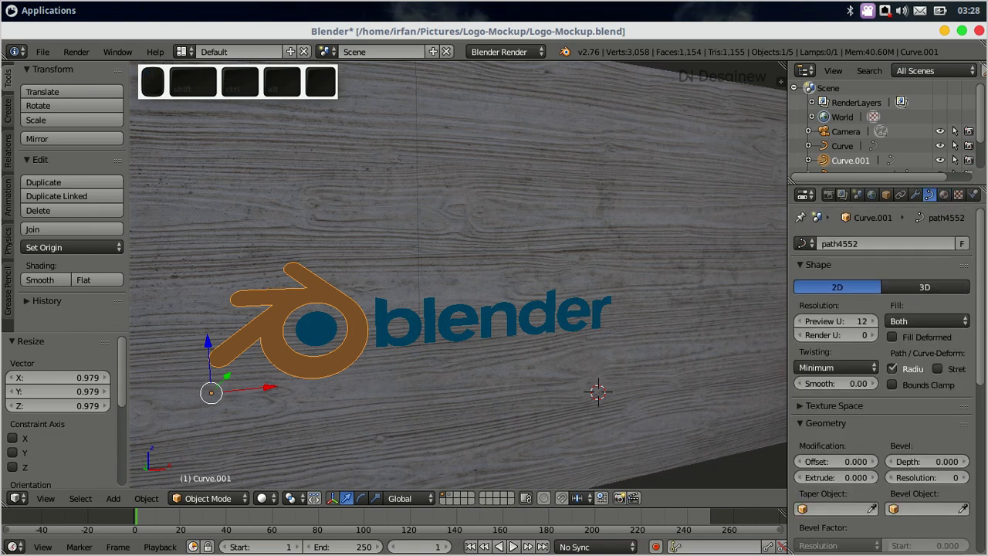
pyautogui.scroll(-3)
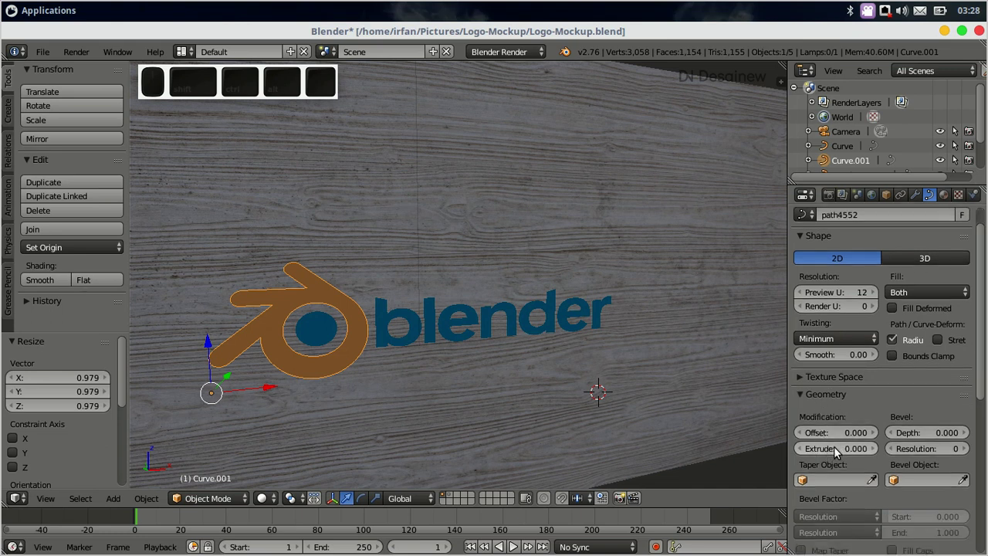
pyautogui.click(861, 453)
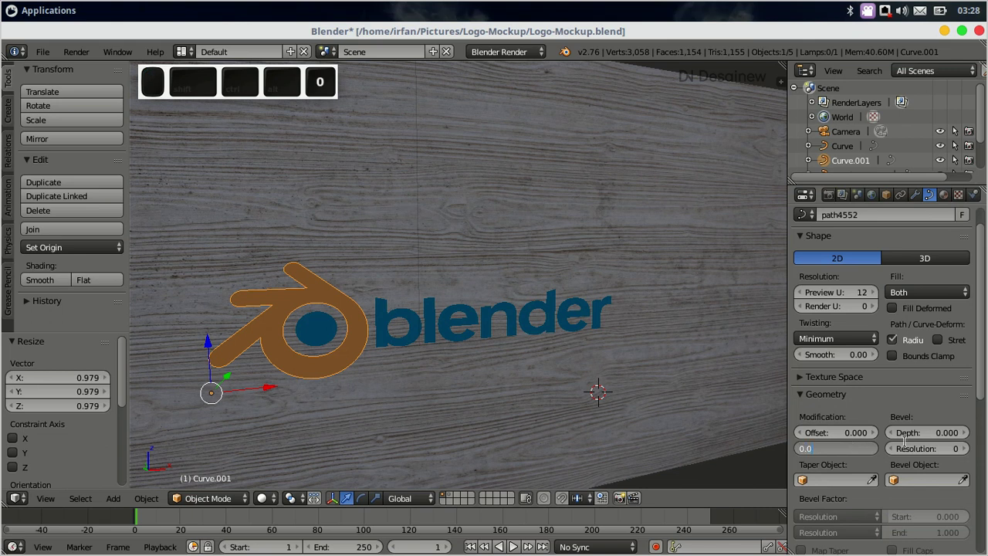
pyautogui.press('1')
pyautogui.press('Return')
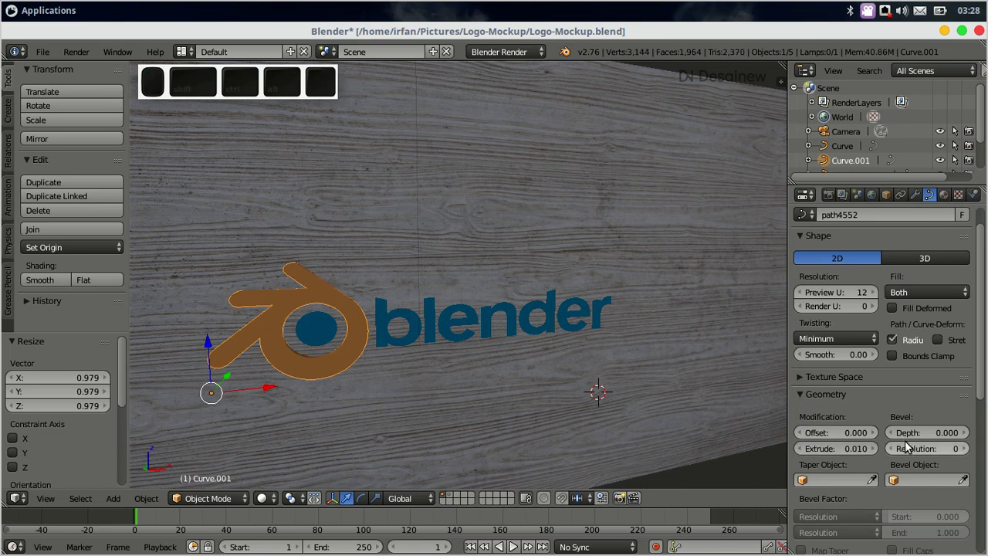
# Step: Give the symbol Bevel Depth 0.002 and Bevel Resolution 5, then inspect the bevelled edge up close
pyautogui.click(960, 432)
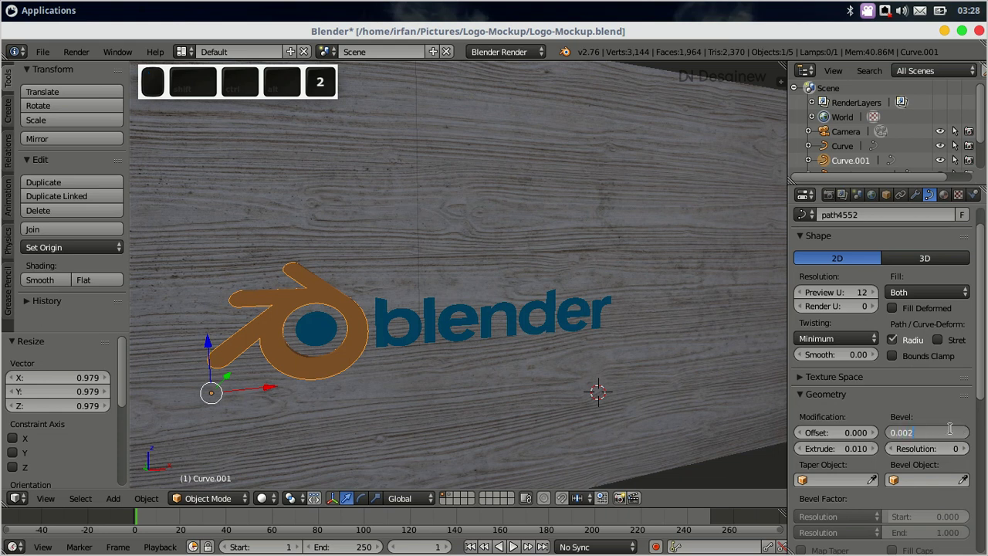
pyautogui.press('Return')
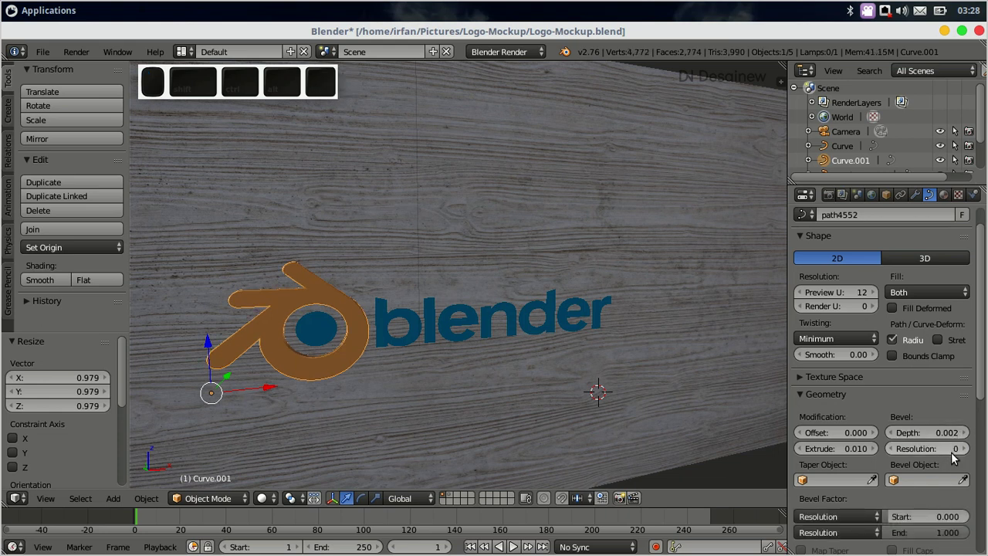
pyautogui.middleClick(957, 460)
pyautogui.middleClick(950, 453)
pyautogui.press('5')
pyautogui.press('Return')
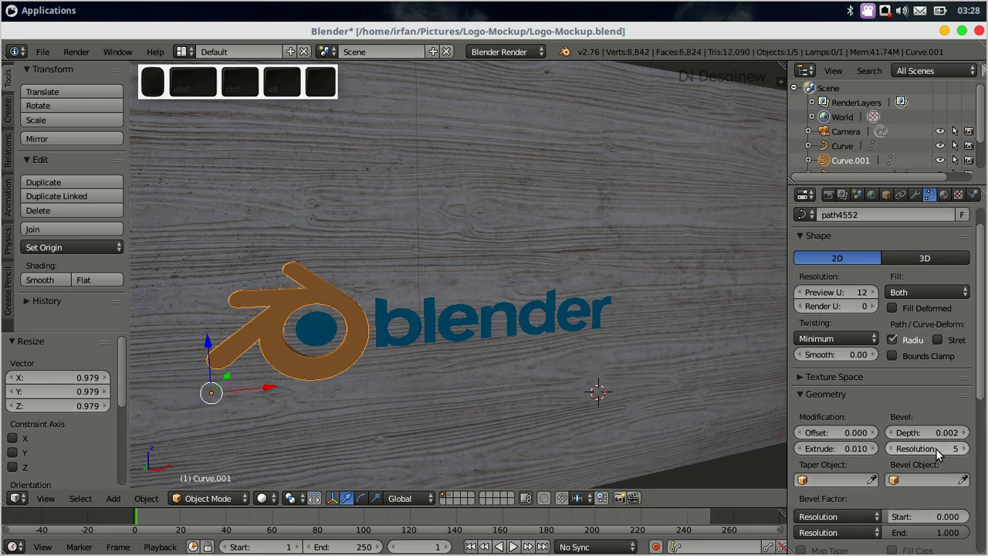
pyautogui.scroll(3)
pyautogui.moveTo(217, 359); pyautogui.dragTo(307, 337)
pyautogui.scroll(-3)
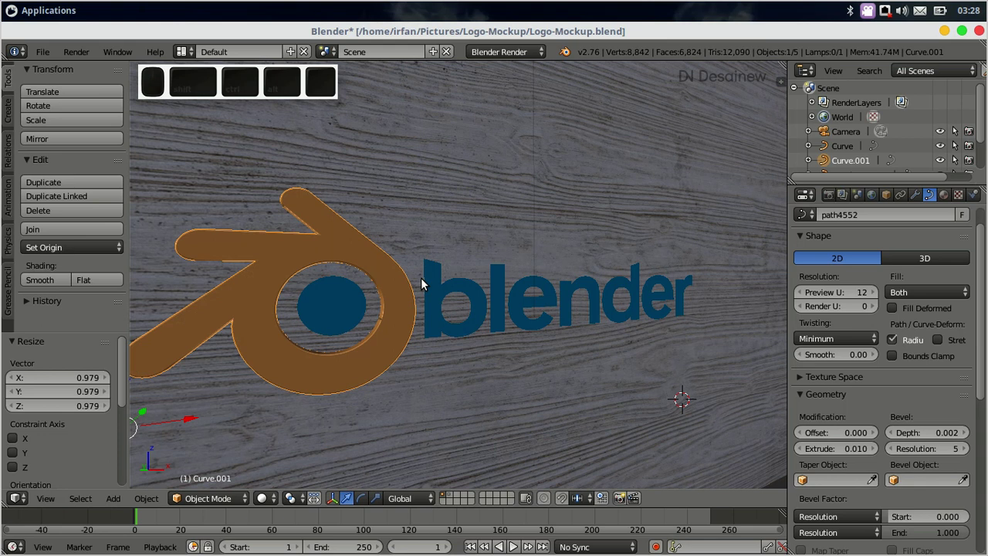
# Step: Select the blue blender lettering curve and set its Extrude to 0.010
pyautogui.rightClick(502, 279)
pyautogui.click(849, 450)
pyautogui.press('0')
pyautogui.press('.')
pyautogui.press('0')
pyautogui.press('1')
pyautogui.press('Return')
# Step: Give the lettering Bevel Depth 0.002 and Bevel Resolution 5 to match the symbol
pyautogui.click(685, 392)
pyautogui.click(932, 435)
pyautogui.click(940, 440)
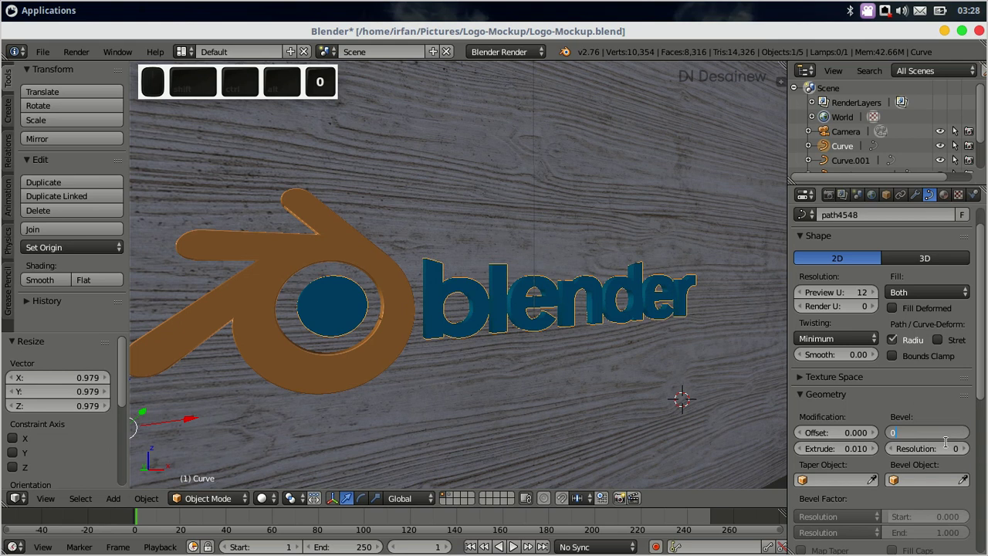
pyautogui.press('Return')
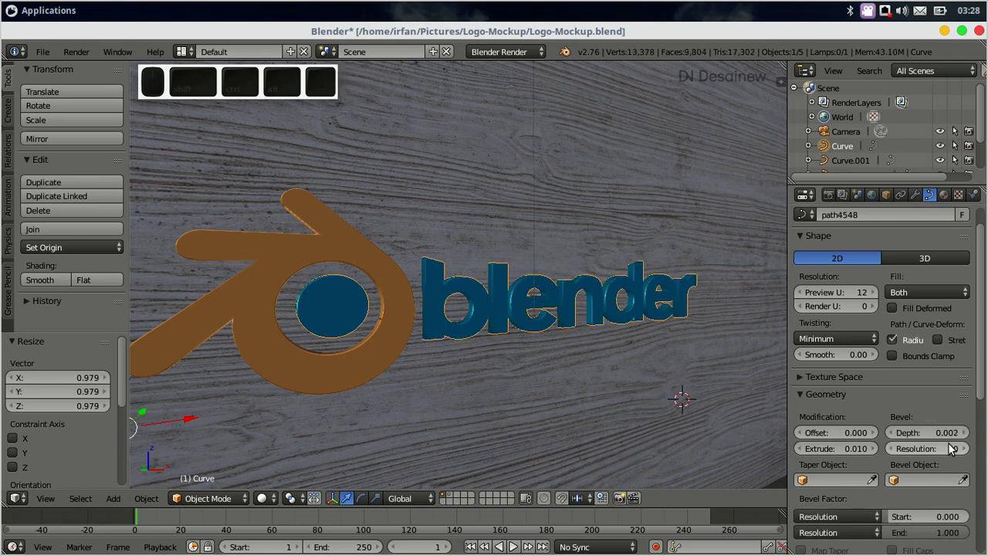
pyautogui.click(962, 453)
pyautogui.click(928, 453)
pyautogui.press('5')
pyautogui.press('Return')
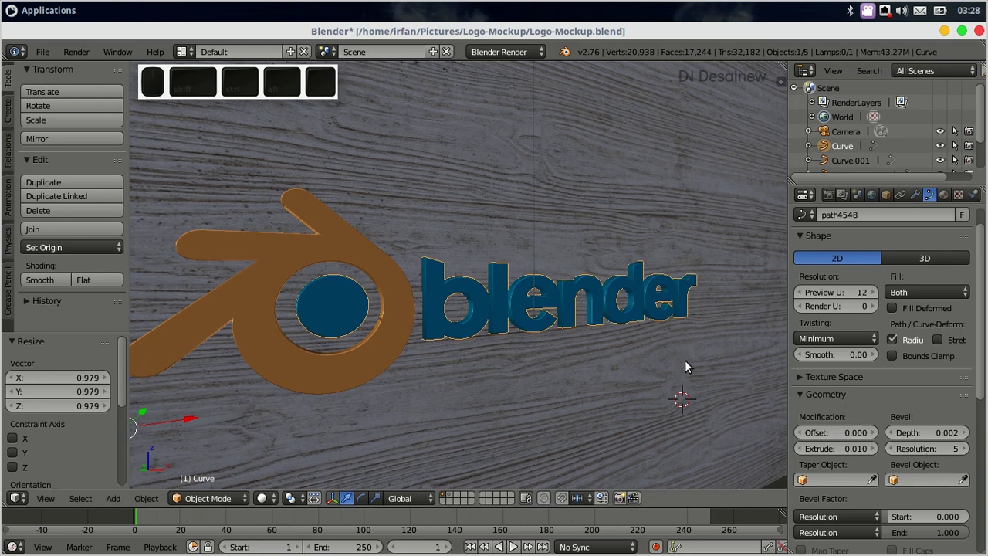
pyautogui.scroll(-3)
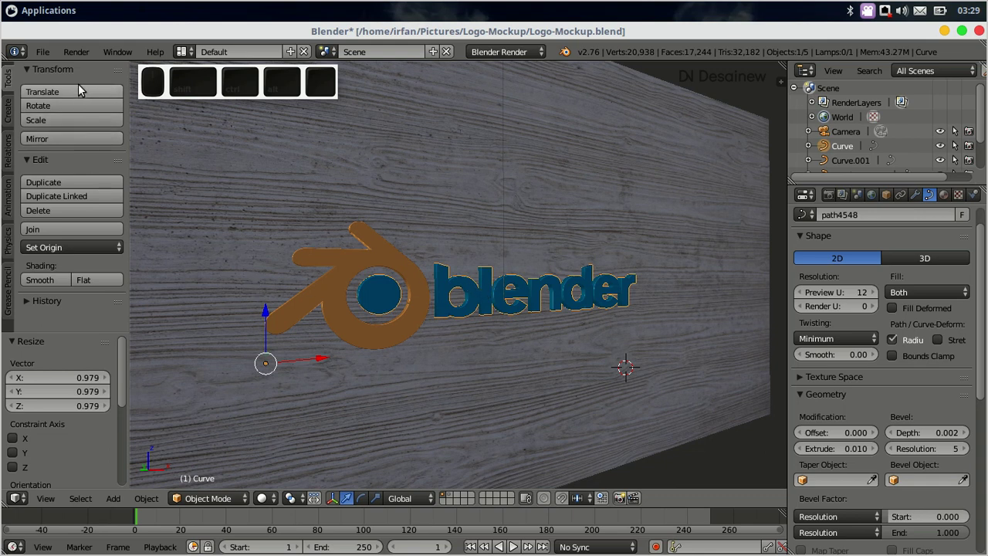
# Step: Render the logo-on-wall scene to an image via Render > Render Image
pyautogui.click(90, 57)
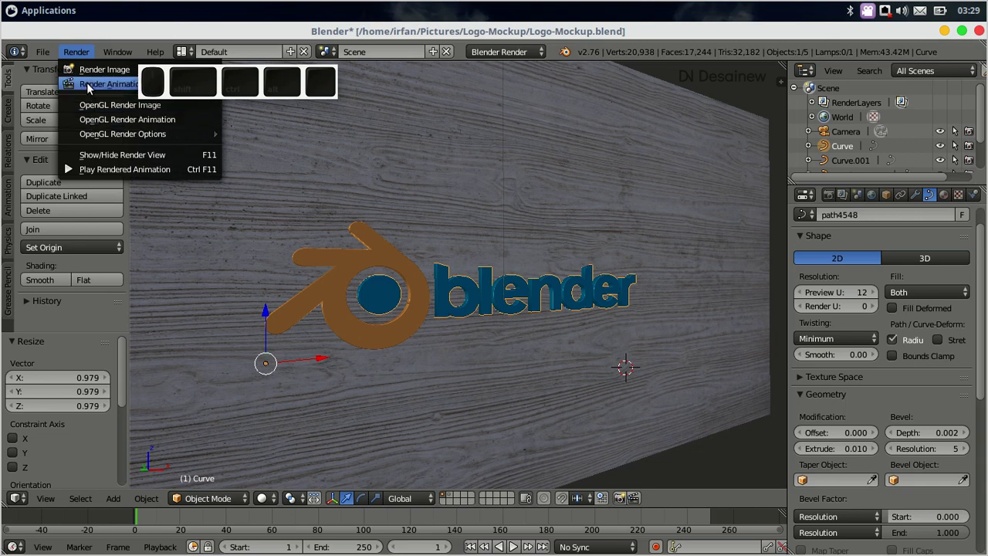
pyautogui.click(100, 72)
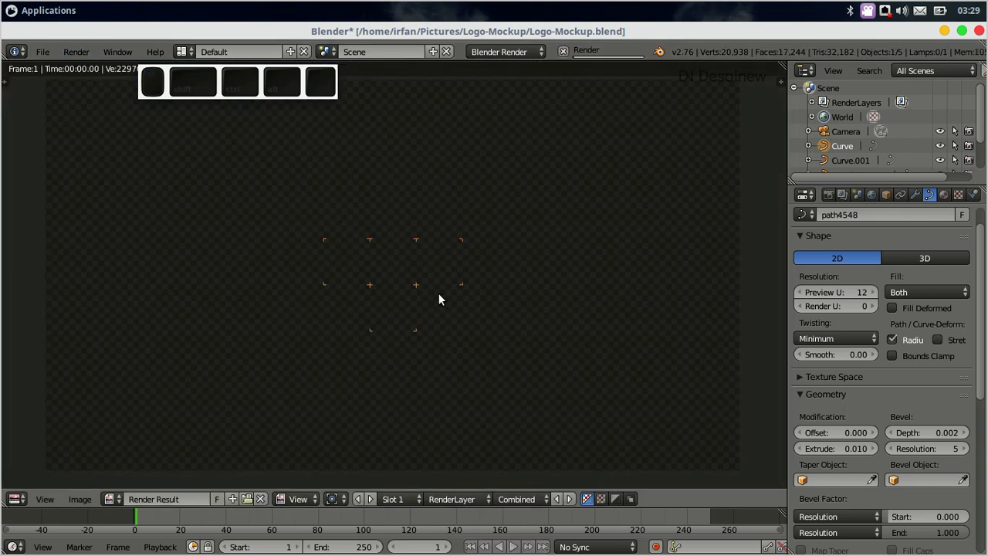
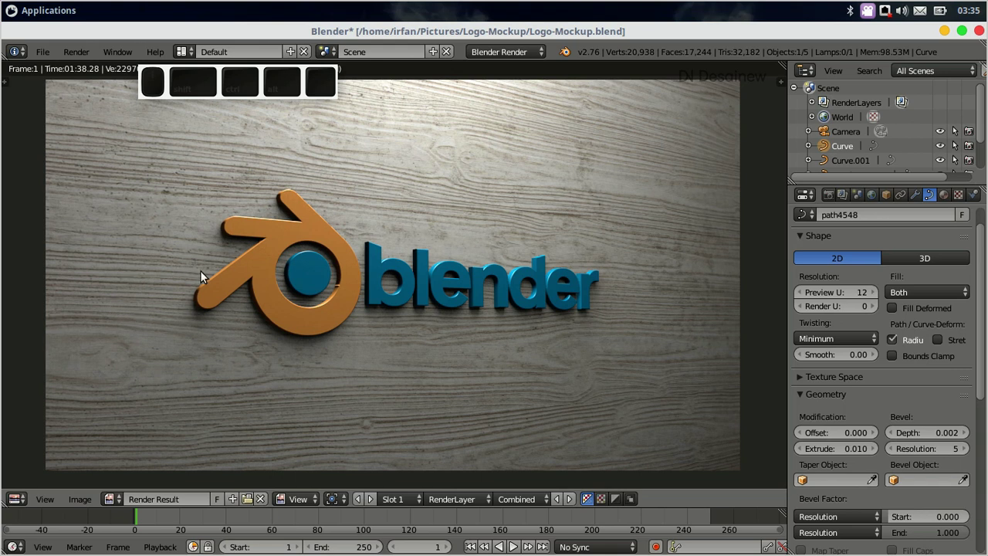
# Step: Return to the viewport, select the orange Curve.001 symbol and show its material settings
pyautogui.press('Escape')
pyautogui.scroll(3)
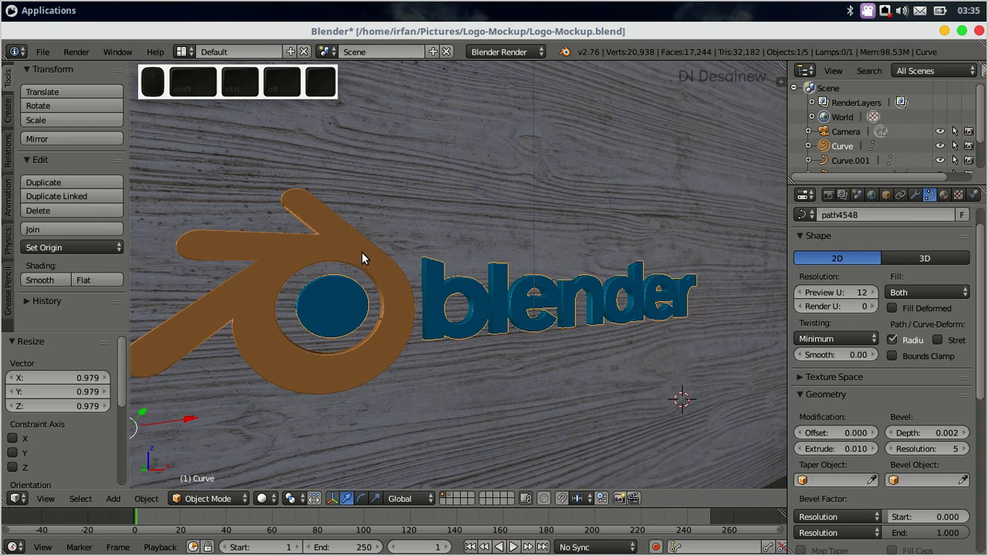
pyautogui.rightClick(365, 257)
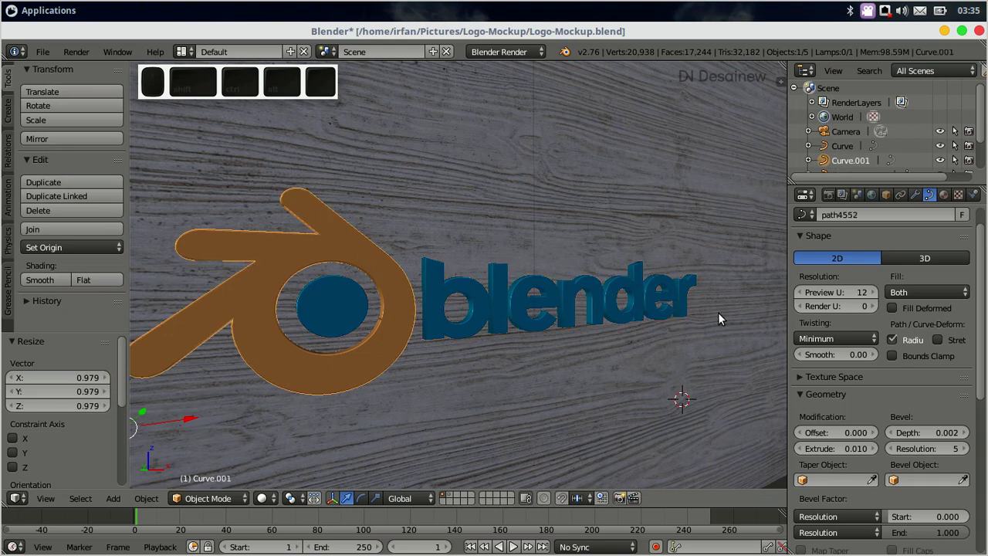
pyautogui.click(946, 199)
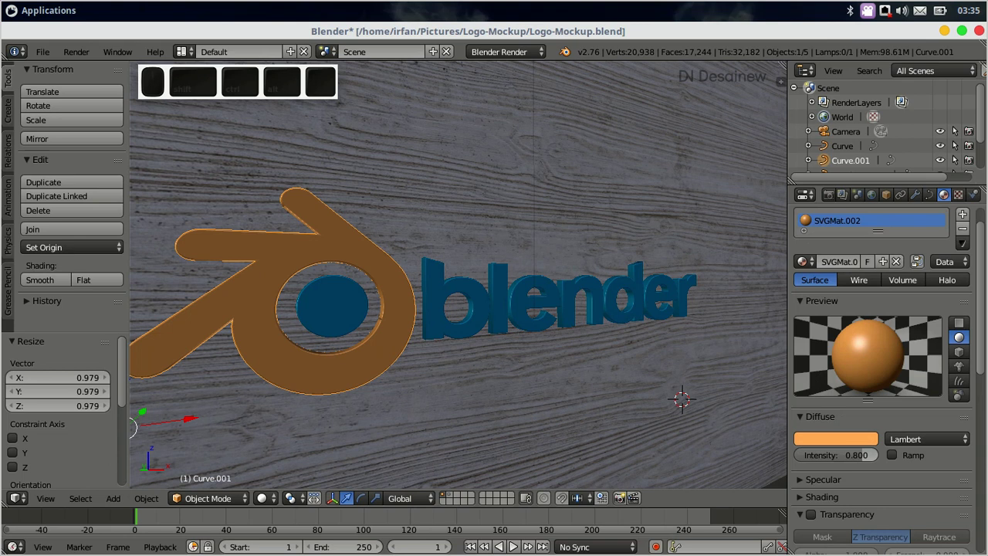
# Step: Enable Mirror reflection with Reflectivity 0.500, leaving the mirror colour unchanged
pyautogui.scroll(-3)
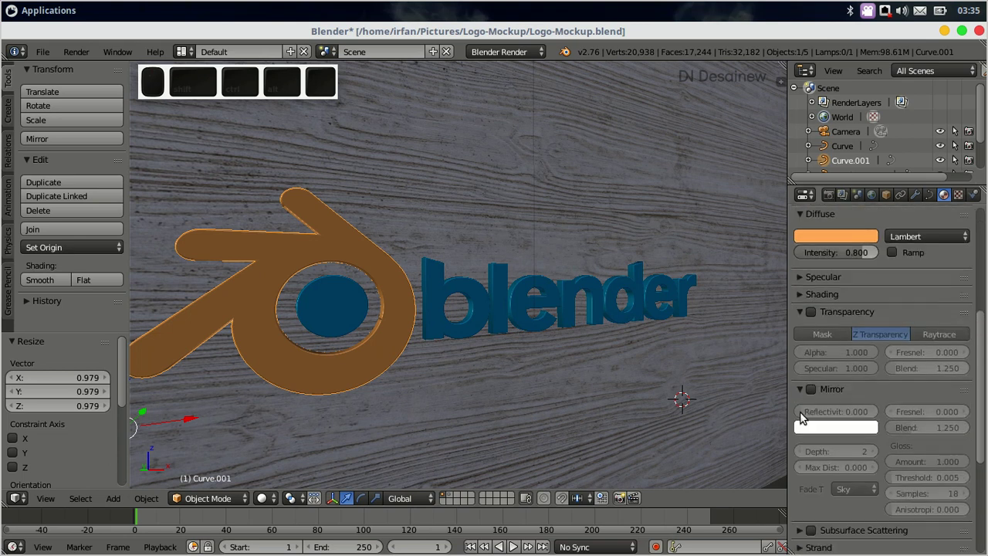
pyautogui.click(819, 390)
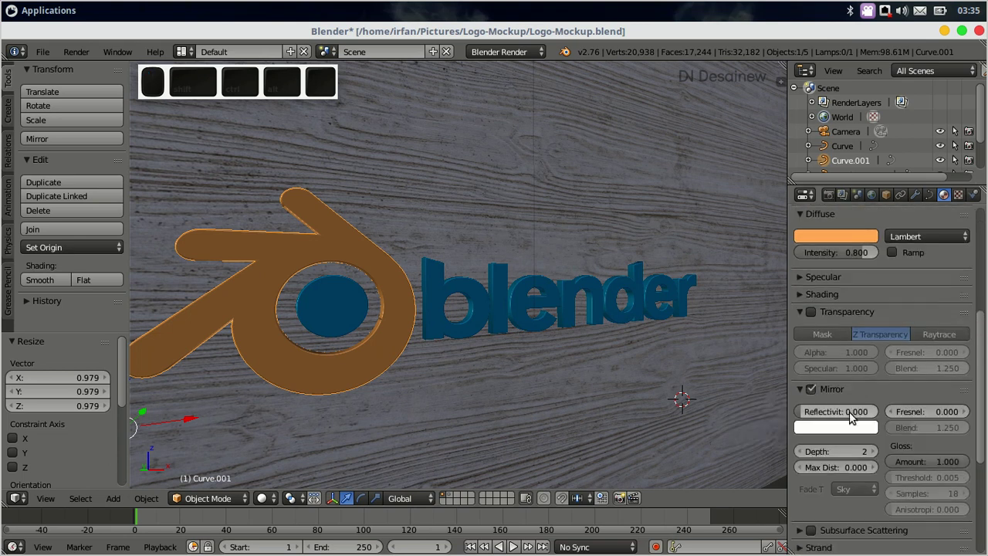
pyautogui.click(861, 414)
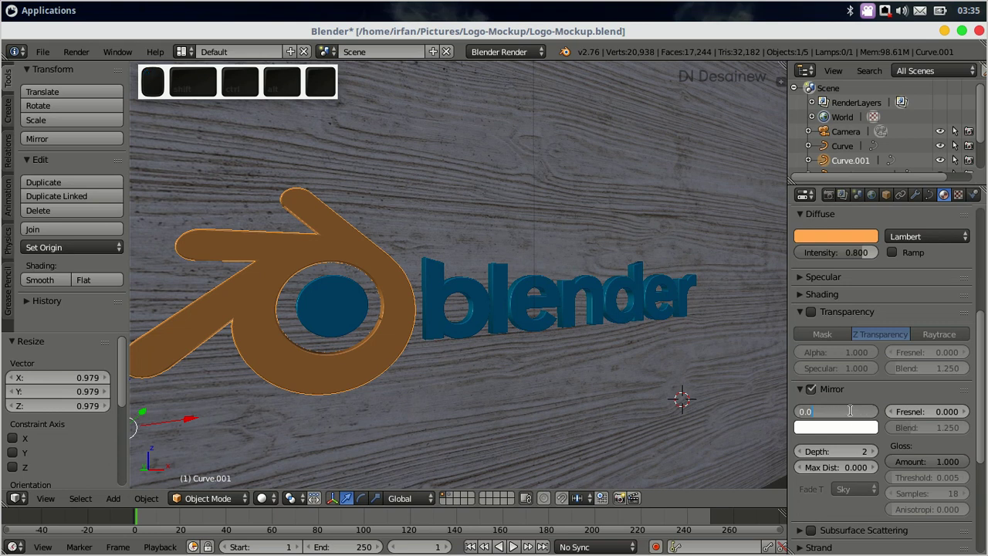
pyautogui.press('0')
pyautogui.press('.')
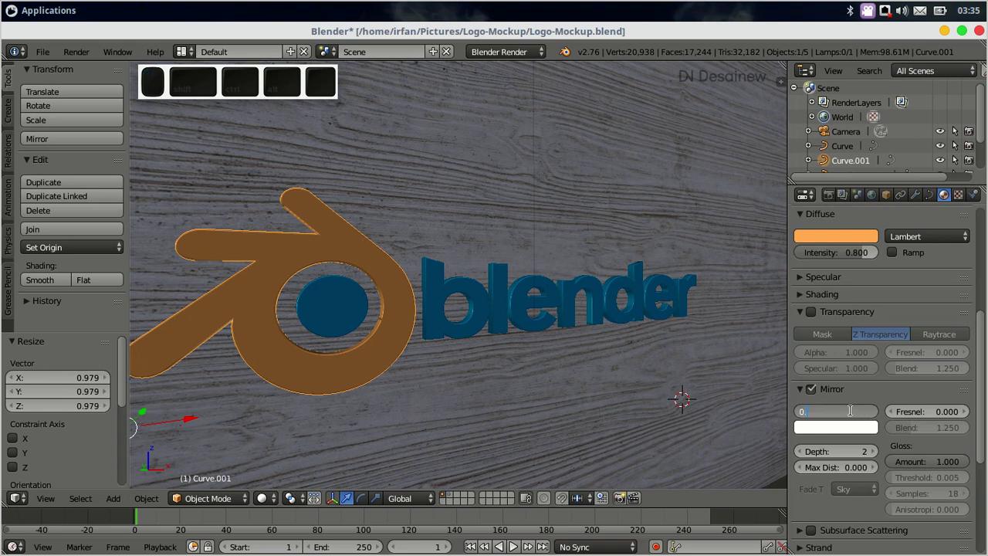
pyautogui.press('5')
pyautogui.press('Return')
pyautogui.middleClick(849, 436)
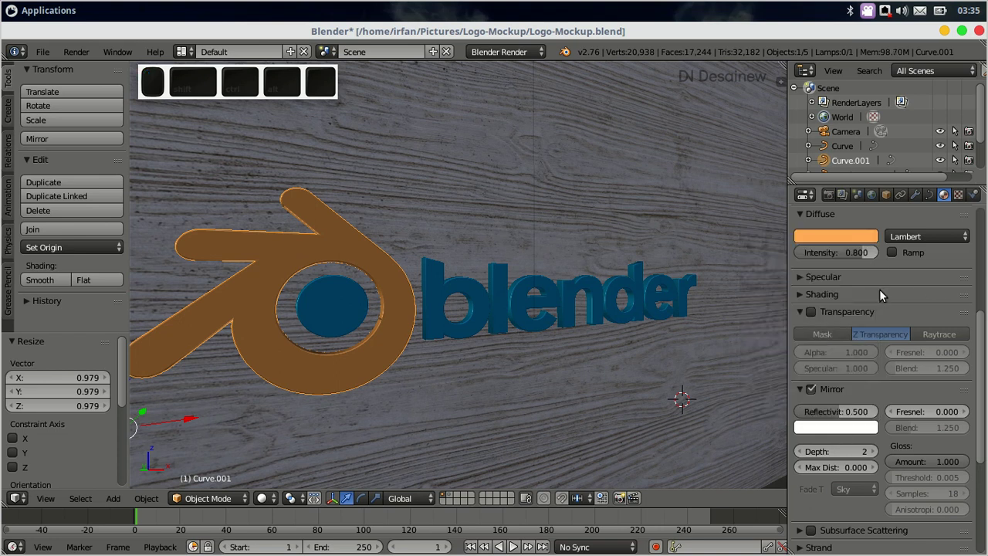
pyautogui.middleClick(844, 434)
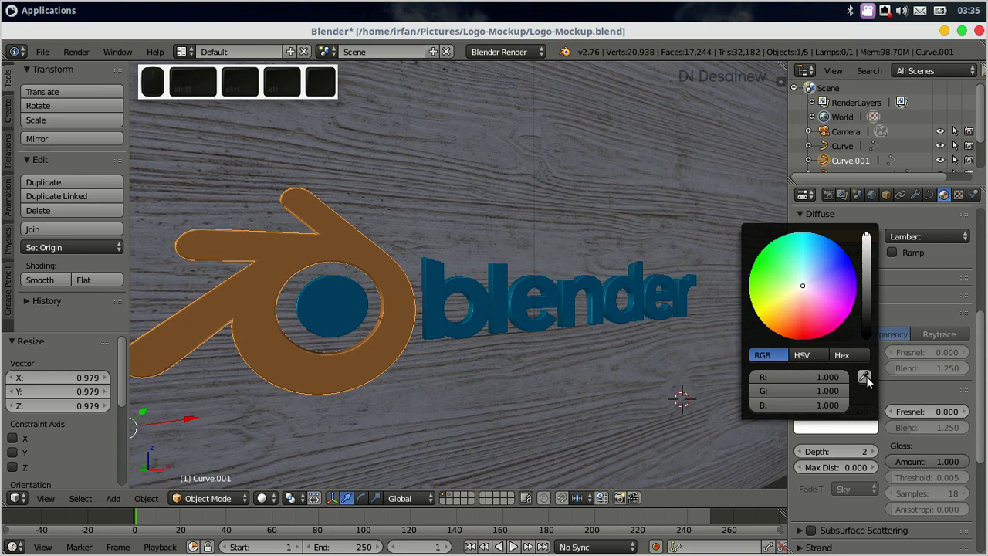
pyautogui.middleClick(873, 380)
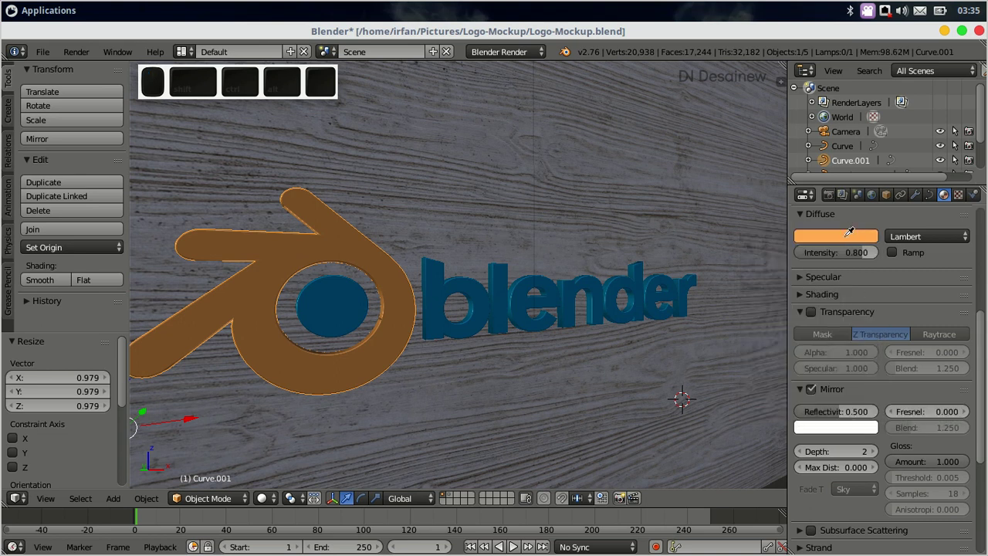
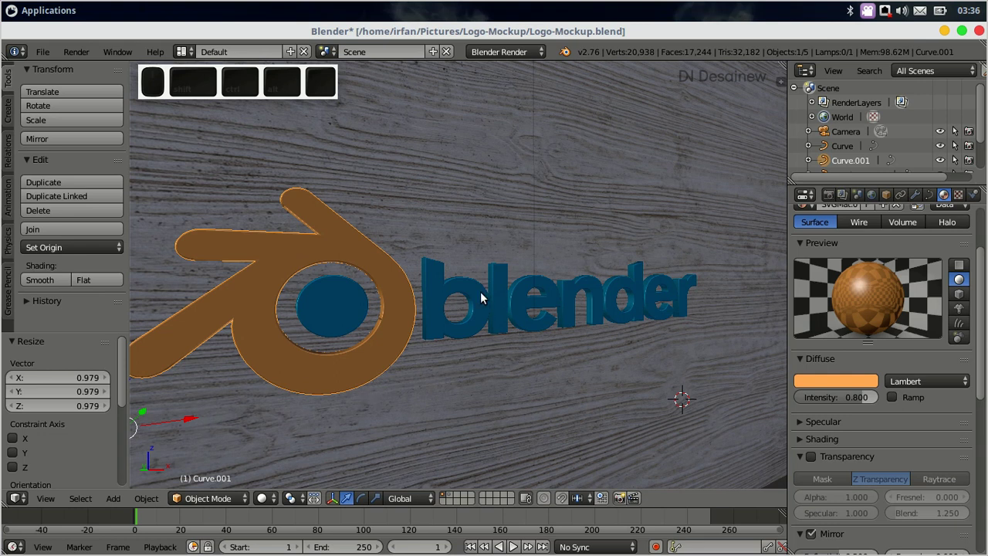
# Step: Enable Mirror on the blue lettering's material with Reflectivity 0.5
pyautogui.rightClick(484, 296)
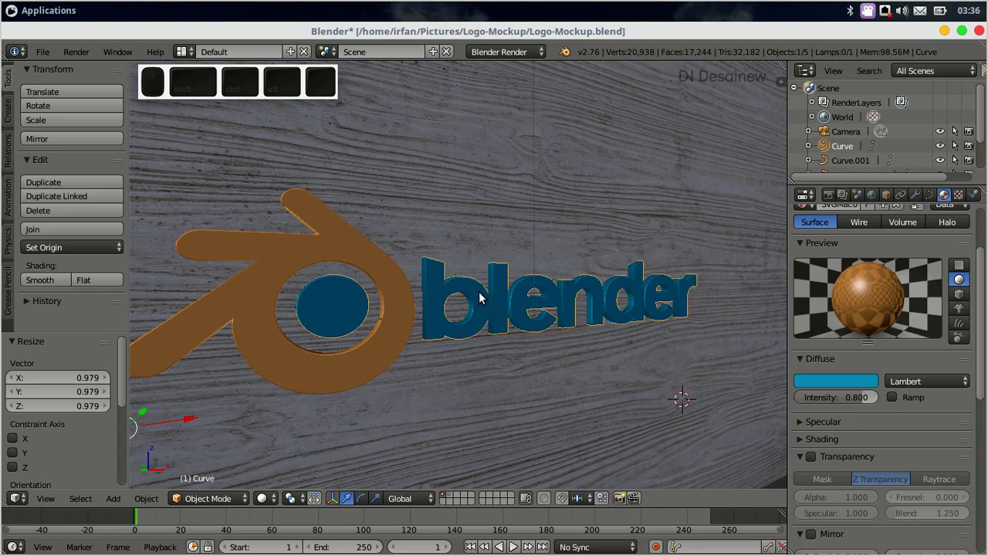
pyautogui.scroll(-3)
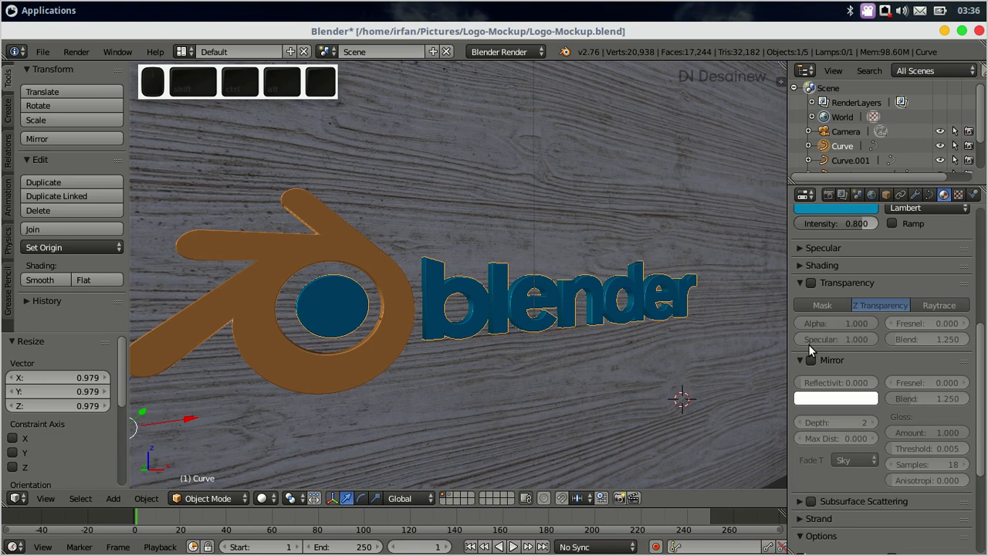
pyautogui.middleClick(815, 363)
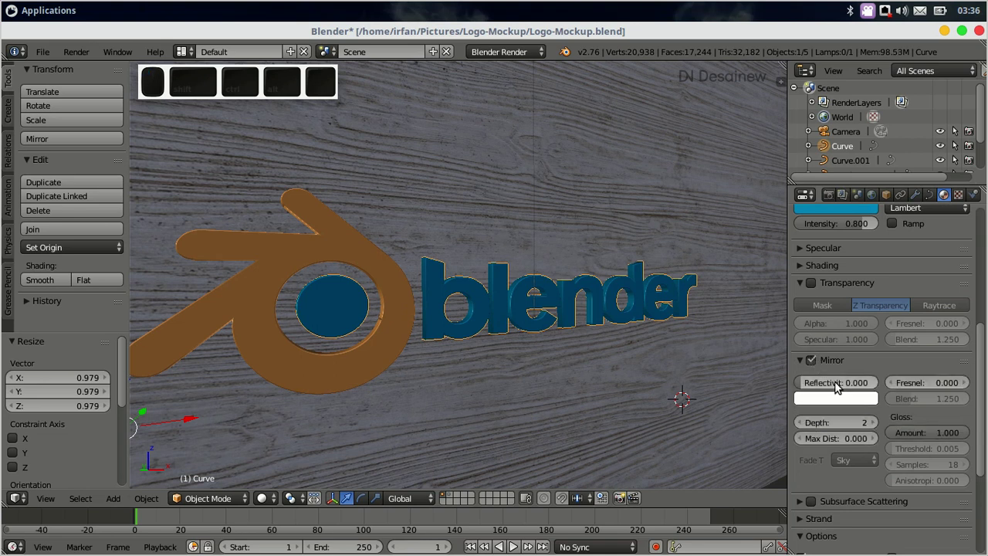
pyautogui.middleClick(848, 388)
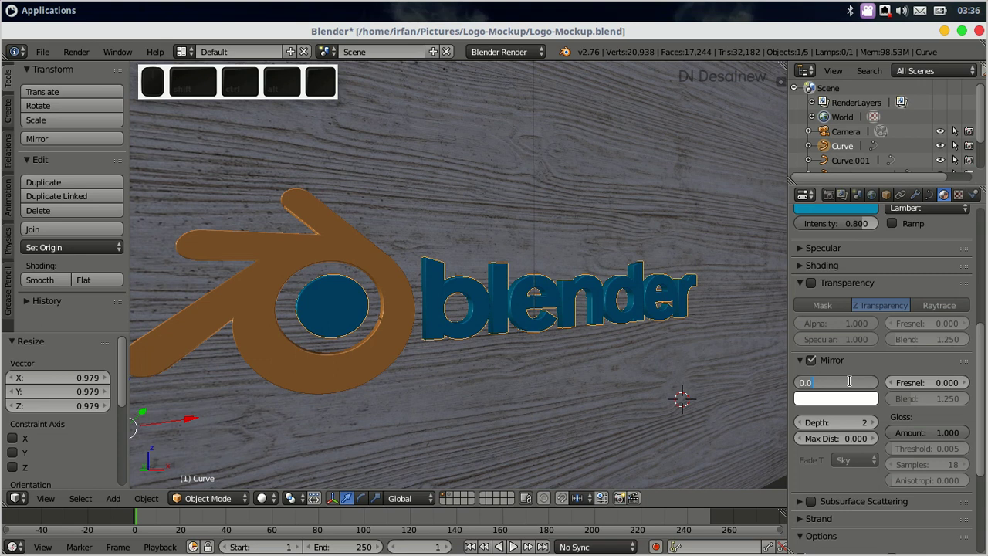
pyautogui.press('o')
pyautogui.press('5')
pyautogui.press('Return')
pyautogui.scroll(-3)
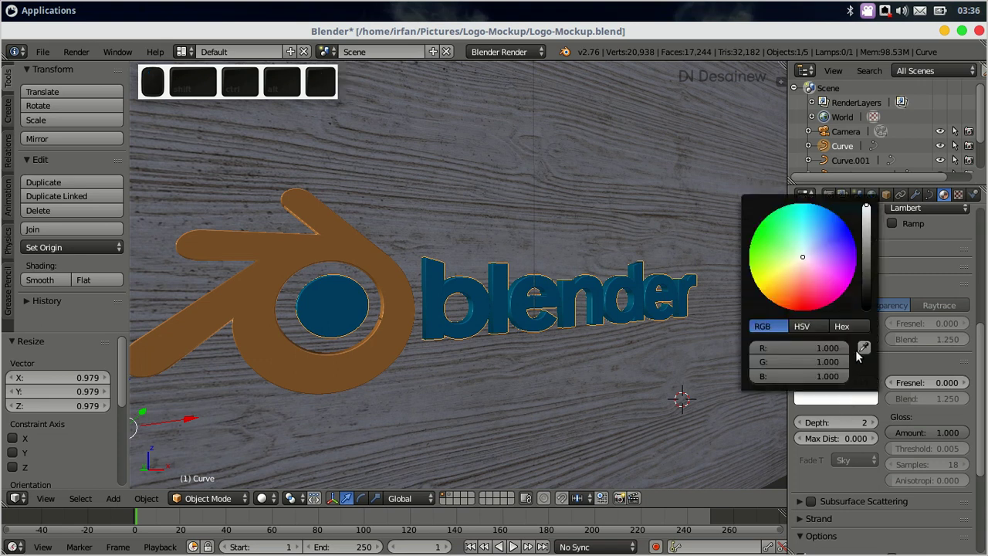
pyautogui.scroll(-3)
pyautogui.scroll(3)
pyautogui.scroll(-3)
pyautogui.scroll(3)
pyautogui.scroll(3)
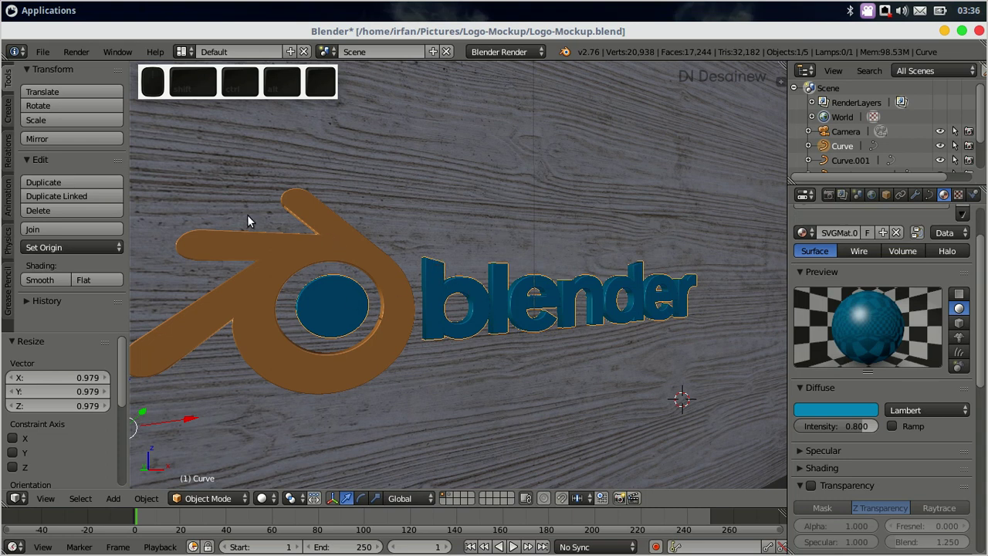
# Step: Render the final logo mockup image, then quit Blender to the desktop
pyautogui.click(75, 48)
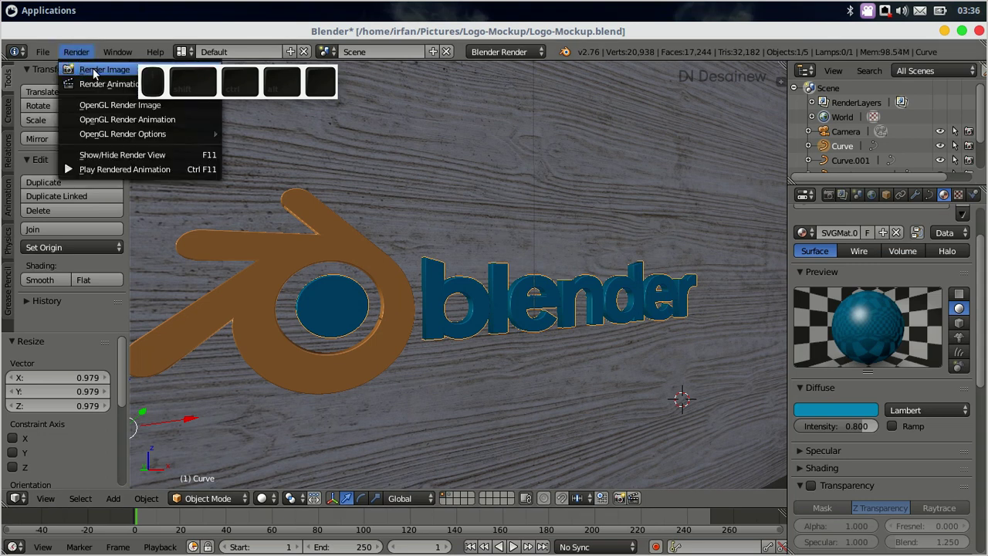
pyautogui.click(99, 72)
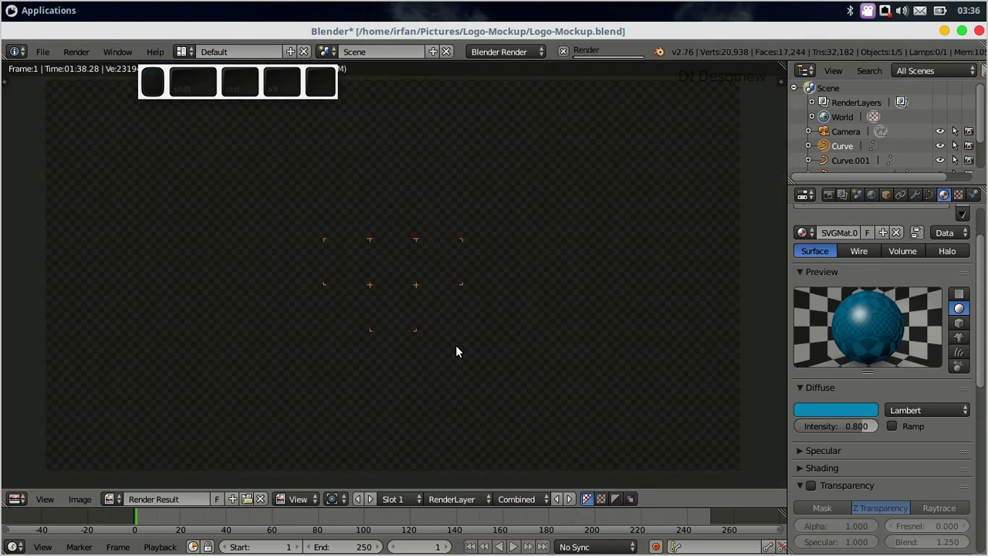
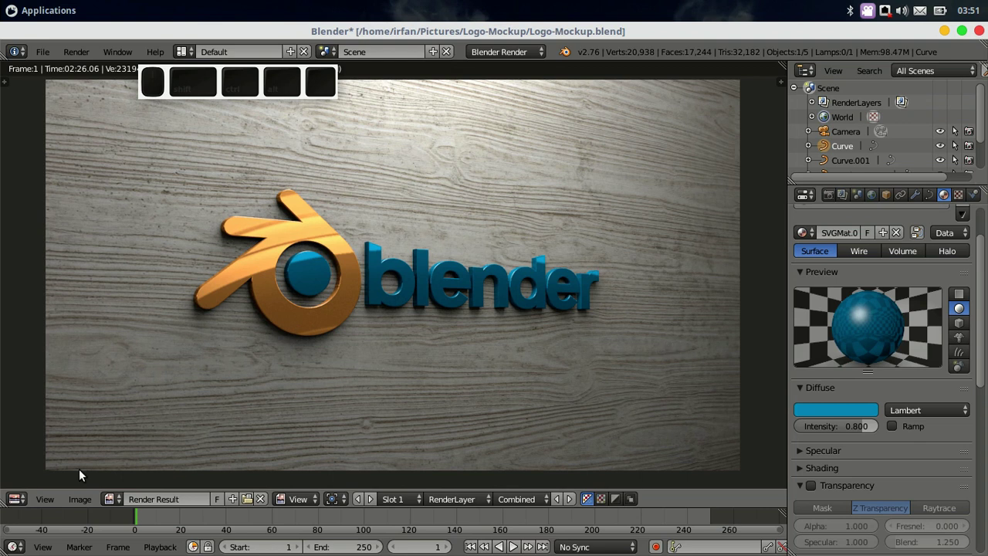
pyautogui.click(76, 499)
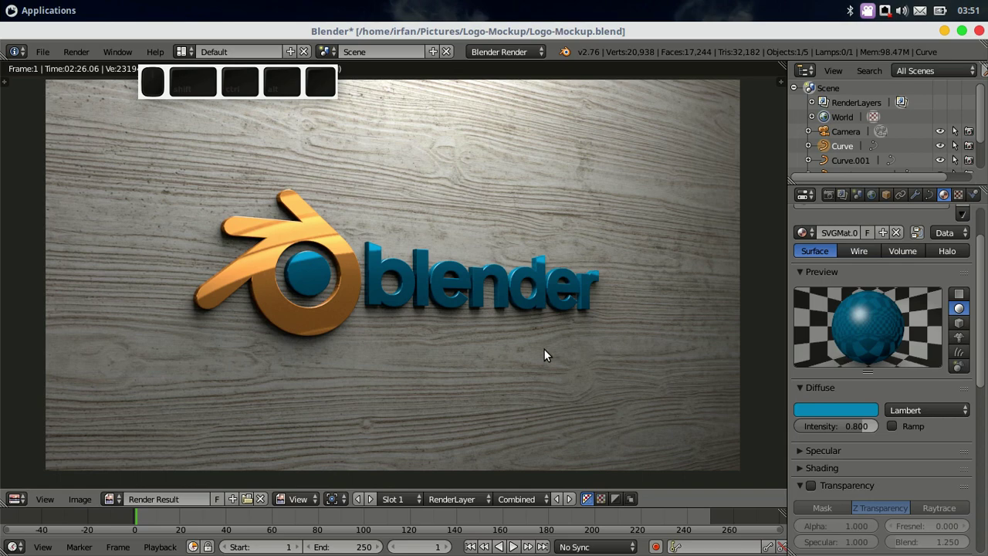
pyautogui.click(945, 35)
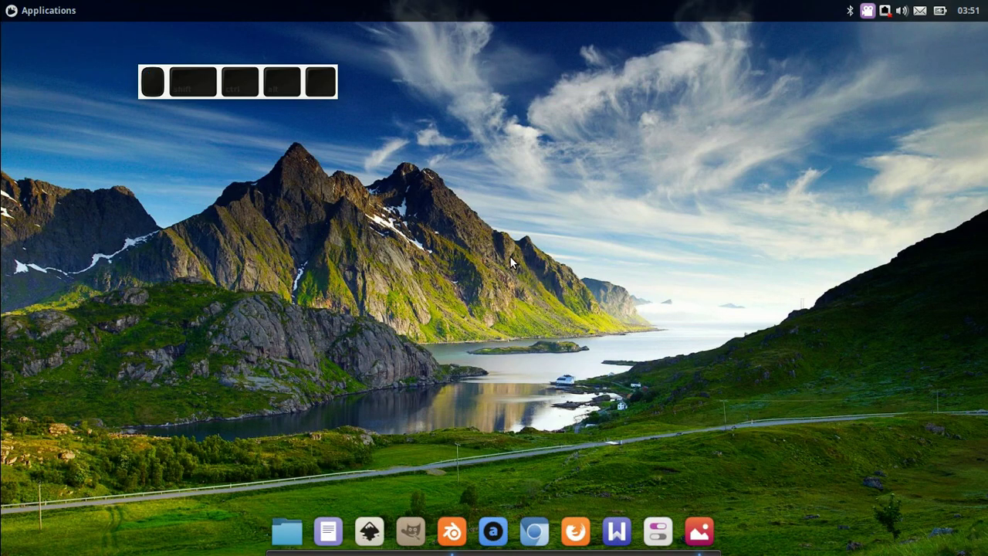